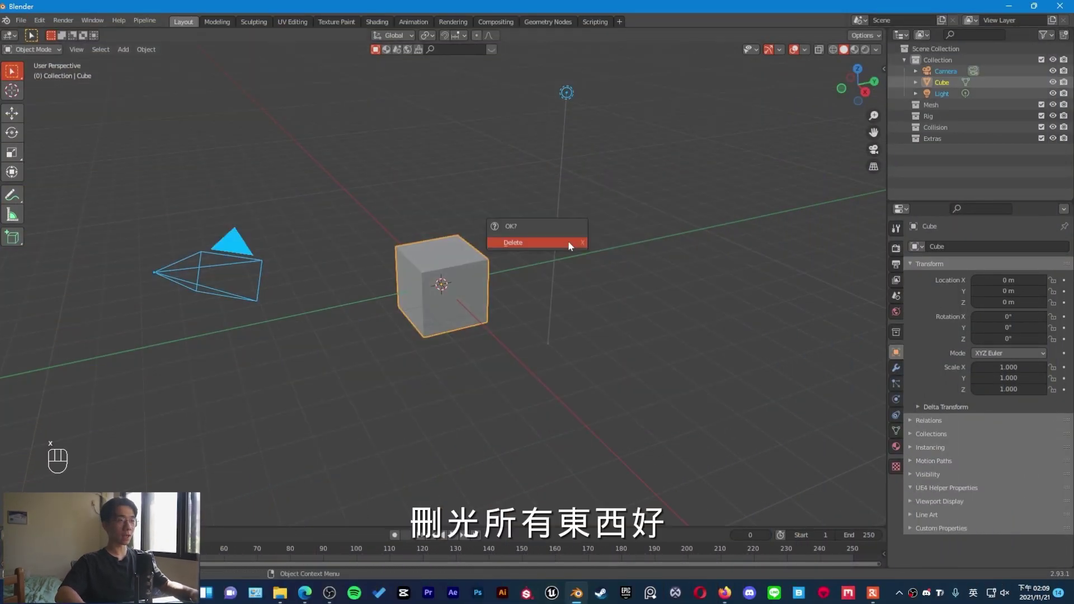
- Delete the default scene objects and add a new Text object
{"action": "left_click_drag", "start_coordinate": [587, 254], "coordinate": [599, 307]}
{"action": "left_click_drag", "start_coordinate": [590, 310], "coordinate": [564, 327]}
{"action": "middle_click", "coordinate": [592, 242]}
{"action": "key", "text": "shift+a"}
{"action": "left_click_drag", "start_coordinate": [534, 331], "coordinate": [541, 319]}
{"action": "left_click_drag", "start_coordinate": [547, 322], "coordinate": [641, 338]}
{"action": "left_click_drag", "start_coordinate": [607, 324], "coordinate": [595, 326]}
{"action": "middle_click", "coordinate": [598, 326]}
- Rotate the text 90 degrees about the X axis so it stands upright
{"action": "key", "text": "r"}
{"action": "key", "text": "x"}
{"action": "key", "text": "KP_9"}
{"action": "key", "text": "KP_0"}
{"action": "key", "text": "KP_Enter"}
- Set the text's Paragraph horizontal alignment to Center on its origin
{"action": "left_click_drag", "start_coordinate": [605, 316], "coordinate": [661, 292]}
{"action": "left_click_drag", "start_coordinate": [623, 219], "coordinate": [652, 190]}
{"action": "left_click_drag", "start_coordinate": [627, 200], "coordinate": [609, 195]}
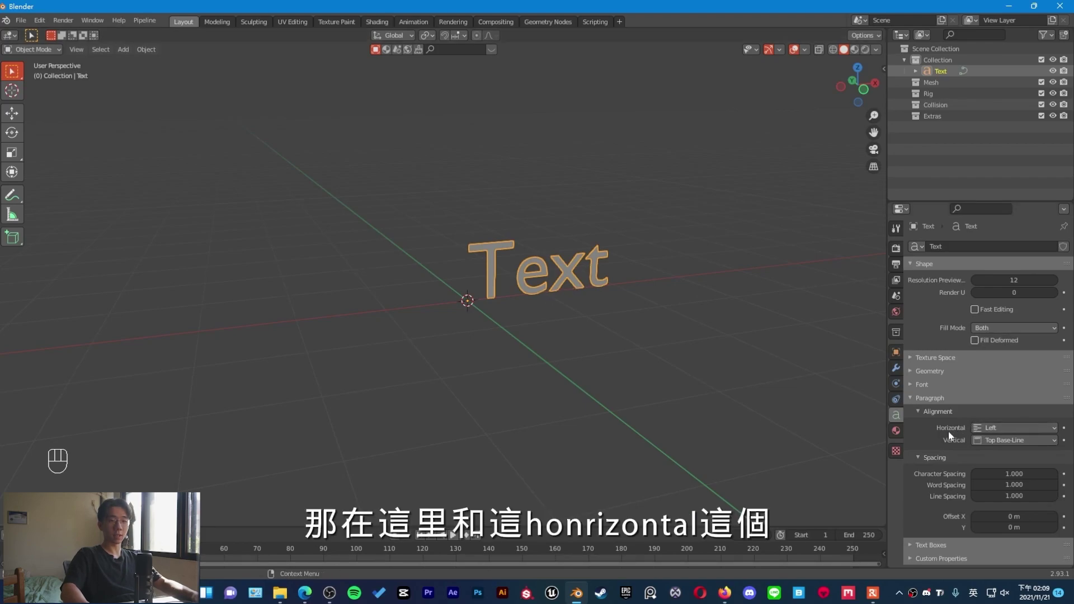
{"action": "left_click", "coordinate": [1016, 432]}
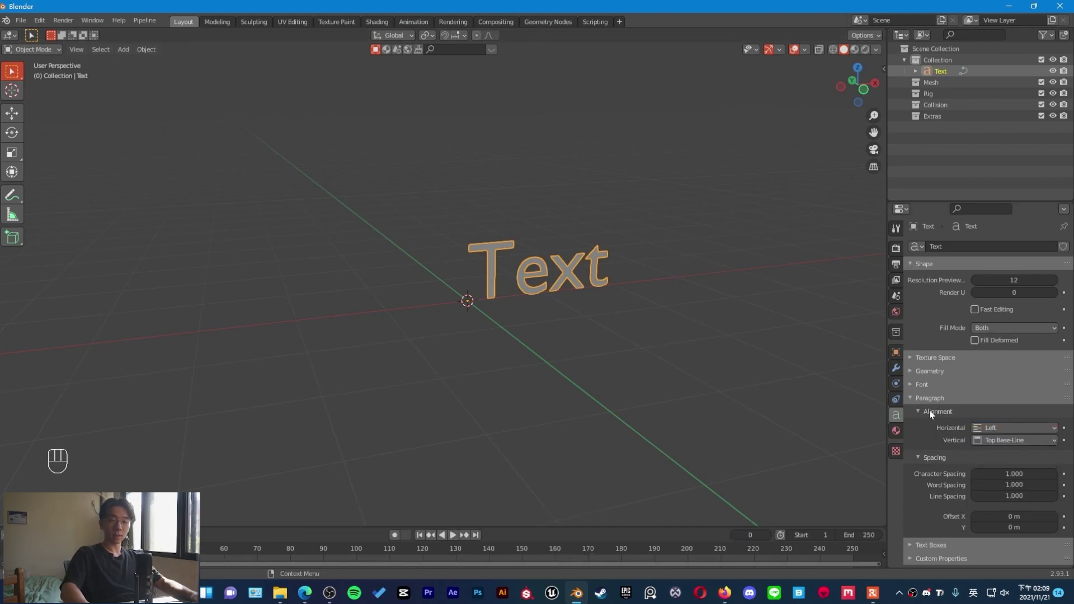
{"action": "left_click_drag", "start_coordinate": [990, 427], "coordinate": [1010, 460]}
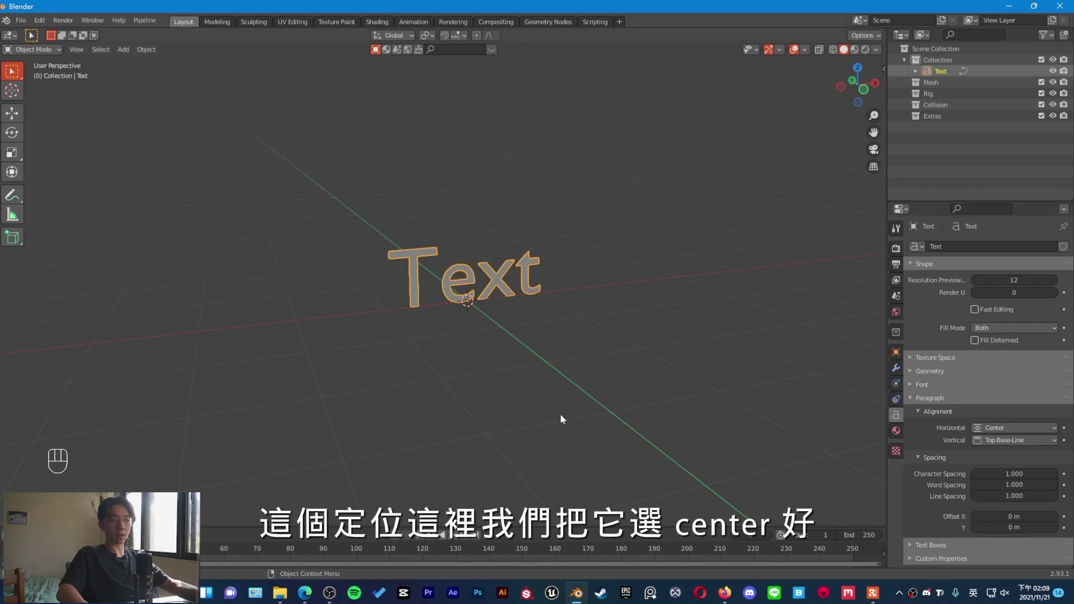
{"action": "left_click_drag", "start_coordinate": [587, 294], "coordinate": [604, 285]}
{"action": "left_click_drag", "start_coordinate": [602, 285], "coordinate": [589, 283]}
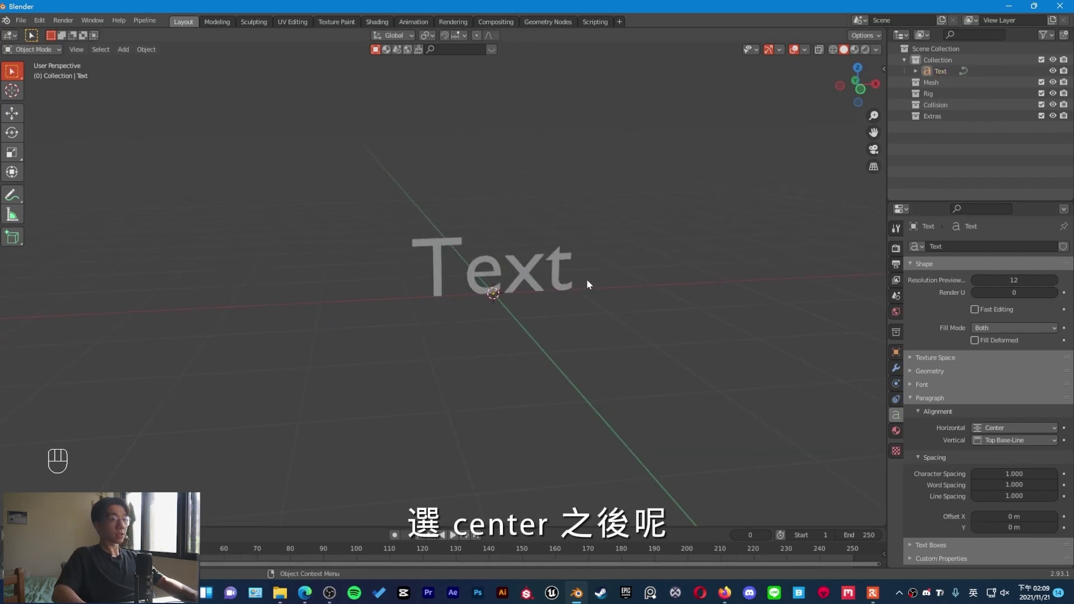
{"action": "left_click_drag", "start_coordinate": [621, 288], "coordinate": [583, 297]}
{"action": "left_click_drag", "start_coordinate": [580, 297], "coordinate": [575, 295]}
- Replace the placeholder text with the word SUBSCRIBE in edit mode
{"action": "middle_click", "coordinate": [598, 298]}
{"action": "key", "text": "Tab"}
{"action": "key", "text": "BackSpace"}
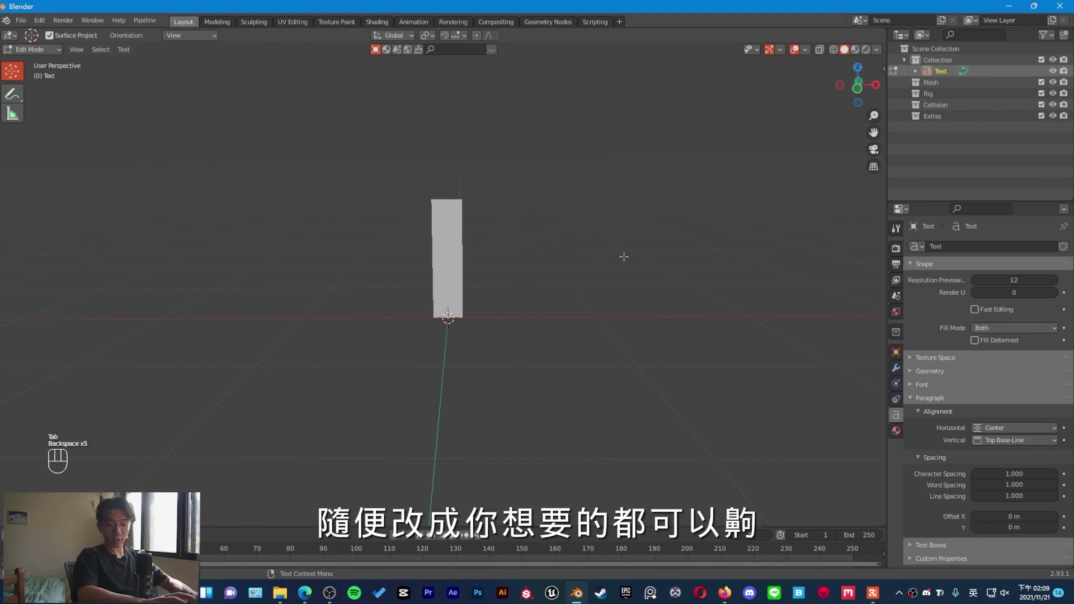
{"action": "key", "text": "s"}
{"action": "key", "text": "u"}
{"action": "key", "text": "b"}
{"action": "key", "text": "s"}
{"action": "key", "text": "c"}
{"action": "key", "text": "r"}
{"action": "key", "text": "i"}
{"action": "key", "text": "b"}
{"action": "key", "text": "e"}
{"action": "key", "text": "Tab"}
- Load the Impact font file as the text's Regular font
{"action": "left_click_drag", "start_coordinate": [584, 356], "coordinate": [603, 359]}
{"action": "left_click_drag", "start_coordinate": [512, 302], "coordinate": [555, 298]}
{"action": "left_click_drag", "start_coordinate": [557, 297], "coordinate": [547, 299]}
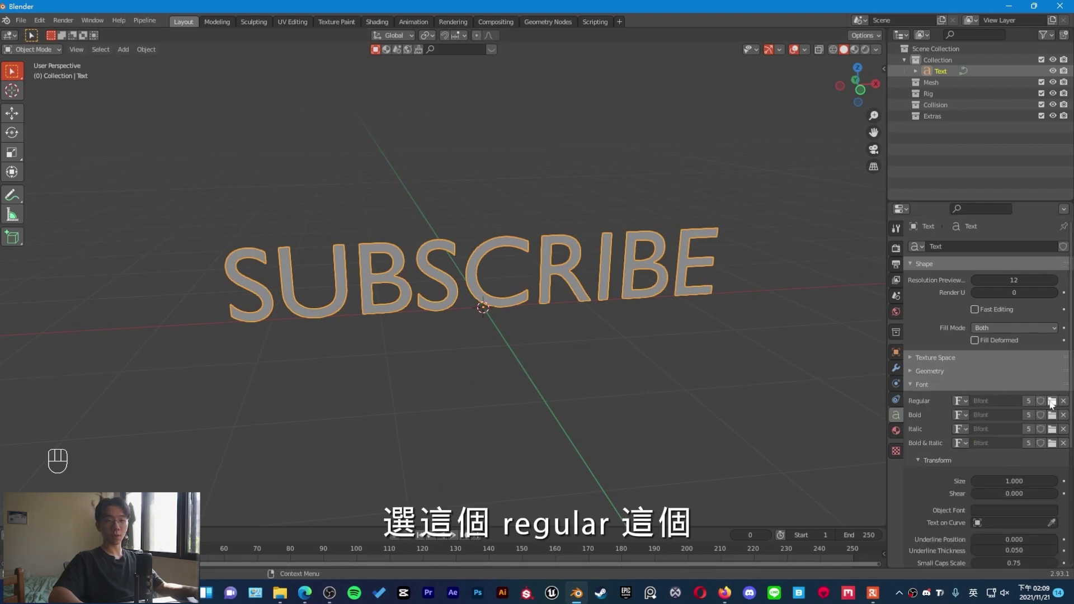
{"action": "left_click", "coordinate": [1052, 405]}
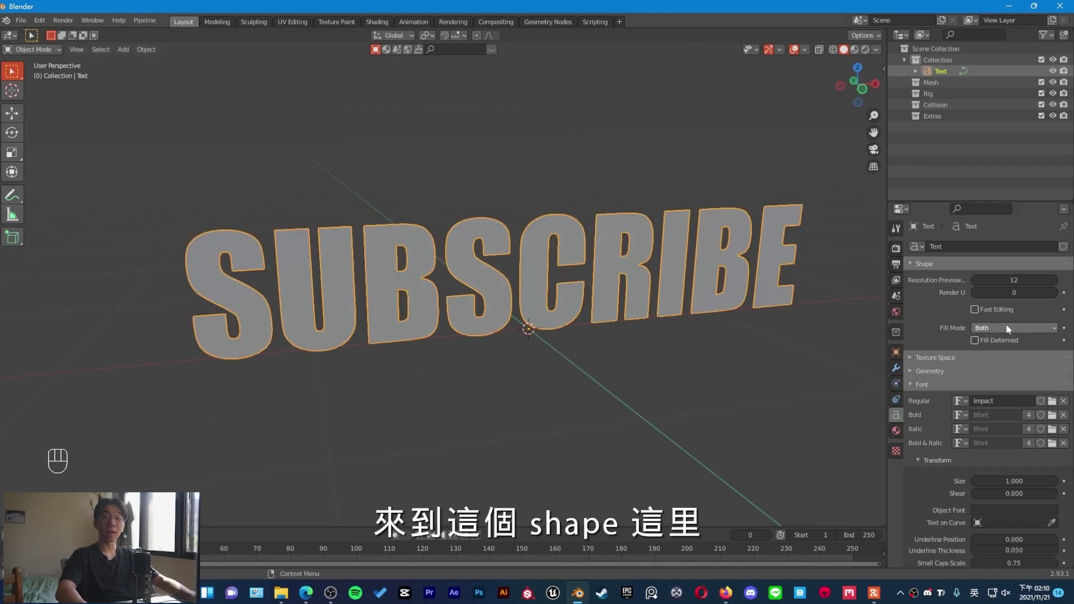
- Set the text's Fill Mode to None so the letters become hollow outlines
{"action": "left_click_drag", "start_coordinate": [1010, 327], "coordinate": [537, 299]}
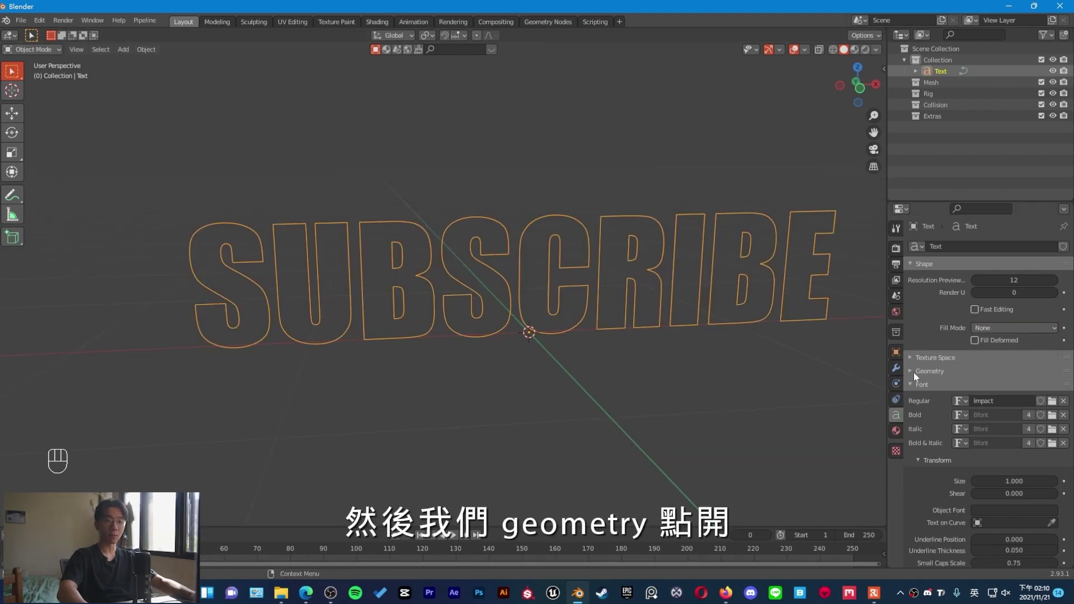
{"action": "left_click", "coordinate": [915, 375]}
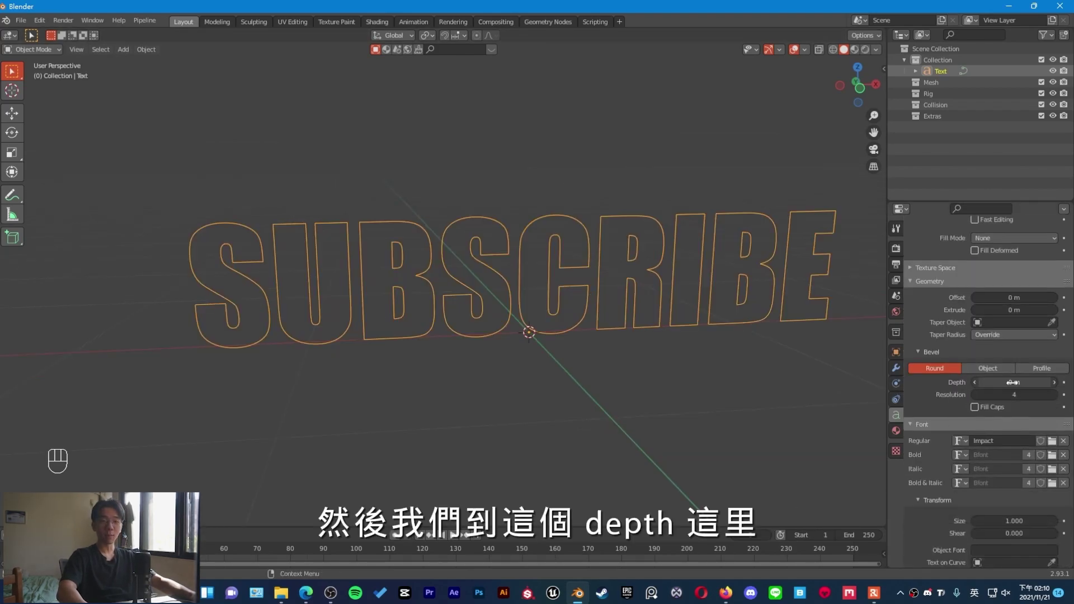
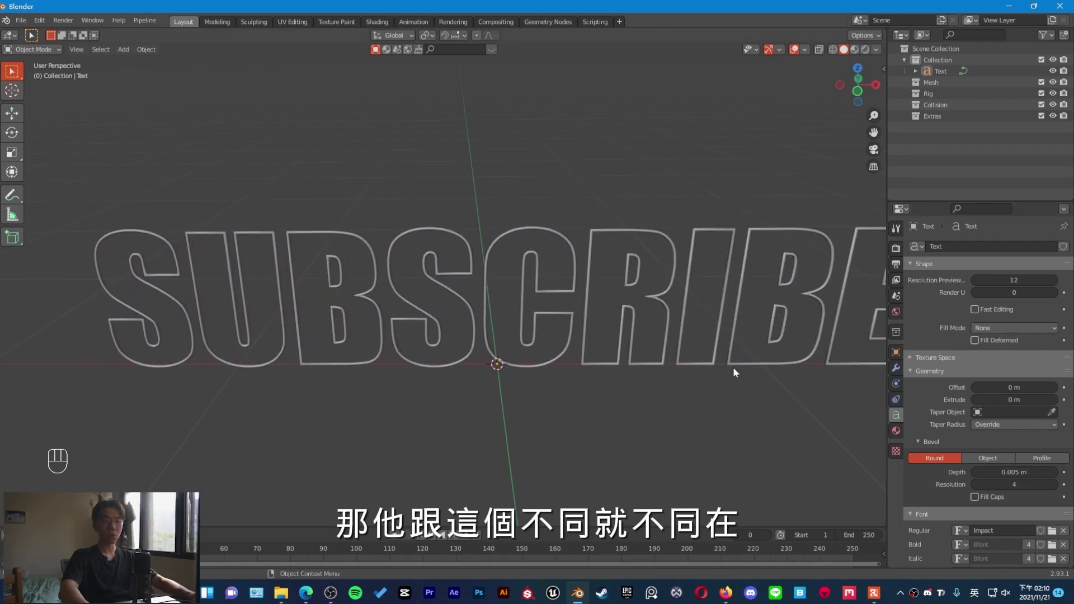
{"action": "middle_click", "coordinate": [715, 276]}
{"action": "left_click_drag", "start_coordinate": [658, 310], "coordinate": [626, 315]}
{"action": "left_click", "coordinate": [626, 315]}
{"action": "left_click", "coordinate": [610, 317]}
{"action": "left_click_drag", "start_coordinate": [602, 317], "coordinate": [580, 318]}
{"action": "left_click_drag", "start_coordinate": [580, 318], "coordinate": [562, 318]}
{"action": "left_click_drag", "start_coordinate": [562, 319], "coordinate": [512, 344]}
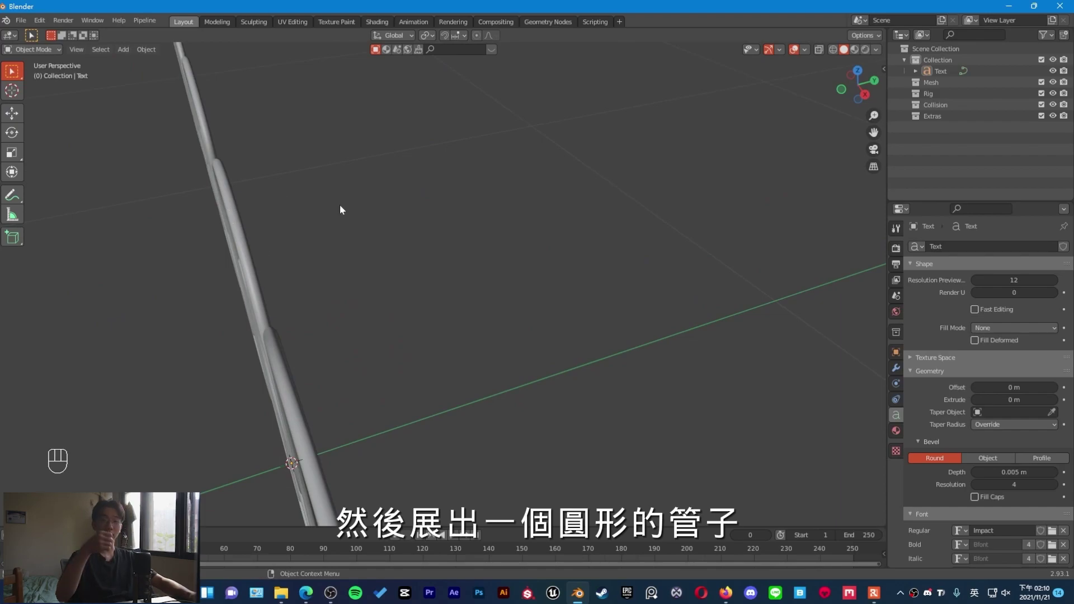
{"action": "left_click_drag", "start_coordinate": [488, 352], "coordinate": [569, 336]}
{"action": "left_click_drag", "start_coordinate": [581, 334], "coordinate": [601, 335]}
{"action": "middle_click", "coordinate": [604, 334]}
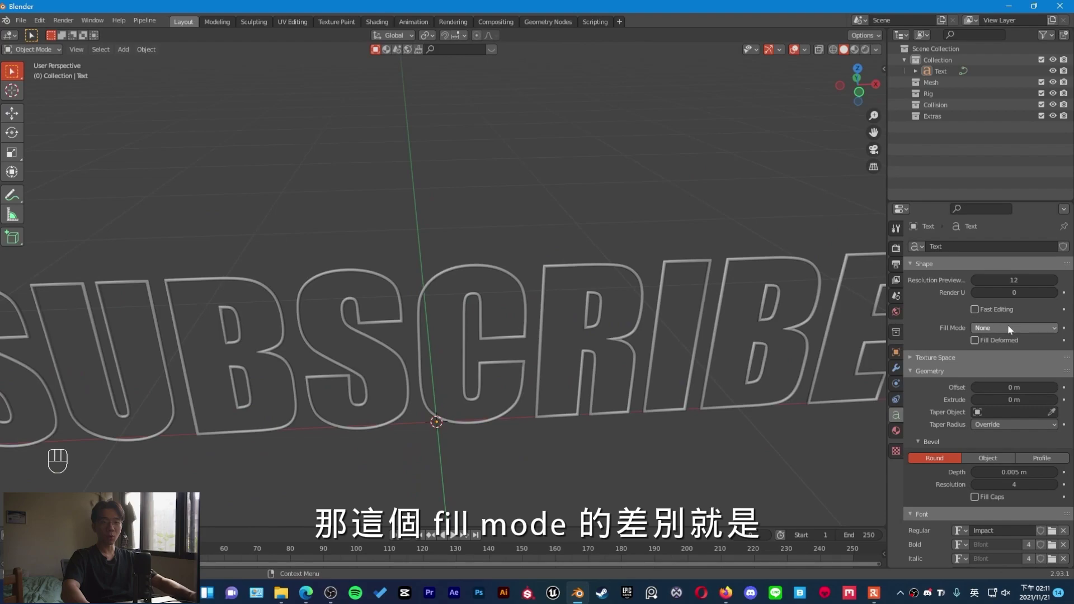
- Give the outlines a 0.005 m Bevel Depth, making thin round neon-tube strokes
{"action": "left_click_drag", "start_coordinate": [1011, 329], "coordinate": [1006, 356]}
{"action": "left_click_drag", "start_coordinate": [604, 370], "coordinate": [629, 377]}
{"action": "left_click_drag", "start_coordinate": [712, 353], "coordinate": [652, 380]}
{"action": "left_click_drag", "start_coordinate": [632, 374], "coordinate": [602, 360]}
{"action": "left_click_drag", "start_coordinate": [620, 356], "coordinate": [495, 354]}
{"action": "middle_click", "coordinate": [285, 256]}
{"action": "left_click_drag", "start_coordinate": [1017, 330], "coordinate": [1006, 370]}
{"action": "left_click_drag", "start_coordinate": [481, 252], "coordinate": [400, 251]}
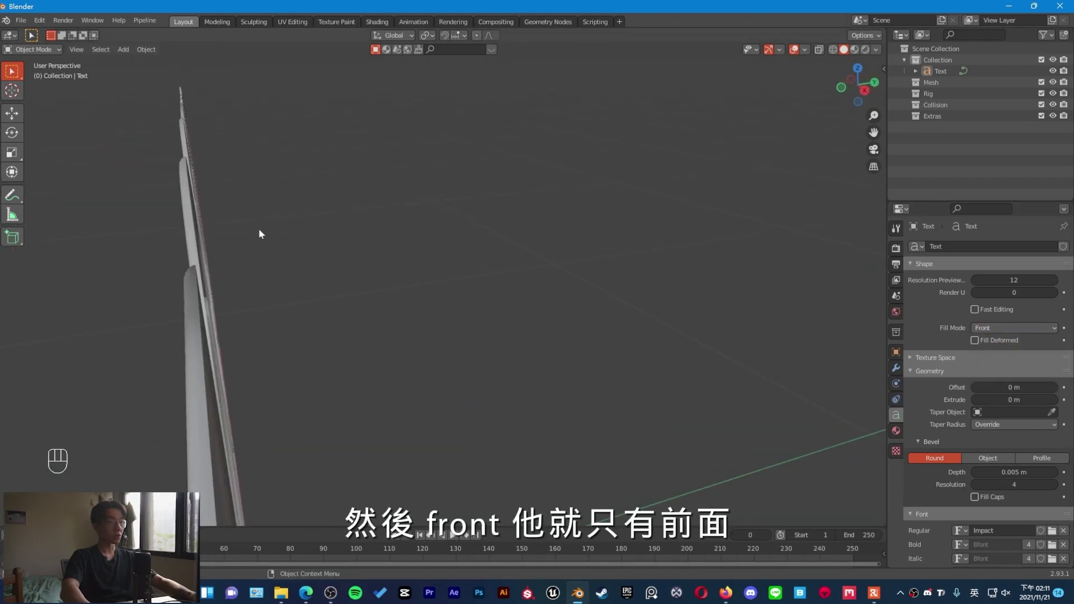
{"action": "middle_click", "coordinate": [394, 322]}
{"action": "left_click_drag", "start_coordinate": [991, 329], "coordinate": [993, 380]}
{"action": "left_click_drag", "start_coordinate": [524, 252], "coordinate": [381, 256]}
{"action": "left_click_drag", "start_coordinate": [427, 319], "coordinate": [545, 310]}
{"action": "middle_click", "coordinate": [542, 310]}
{"action": "left_click_drag", "start_coordinate": [525, 308], "coordinate": [551, 308]}
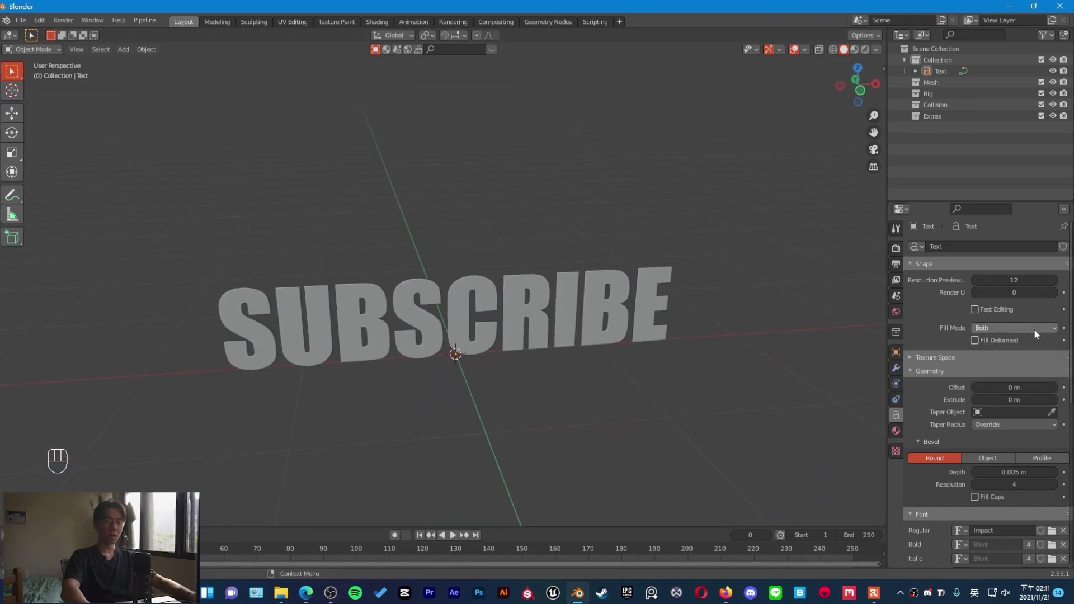
{"action": "left_click_drag", "start_coordinate": [1037, 330], "coordinate": [1027, 342]}
{"action": "middle_click", "coordinate": [496, 342]}
{"action": "left_click_drag", "start_coordinate": [634, 350], "coordinate": [616, 343]}
{"action": "middle_click", "coordinate": [623, 344]}
{"action": "right_click", "coordinate": [896, 439]}
- Create a new Emission material for the text with an orange colour and strength 5
{"action": "left_click", "coordinate": [822, 393]}
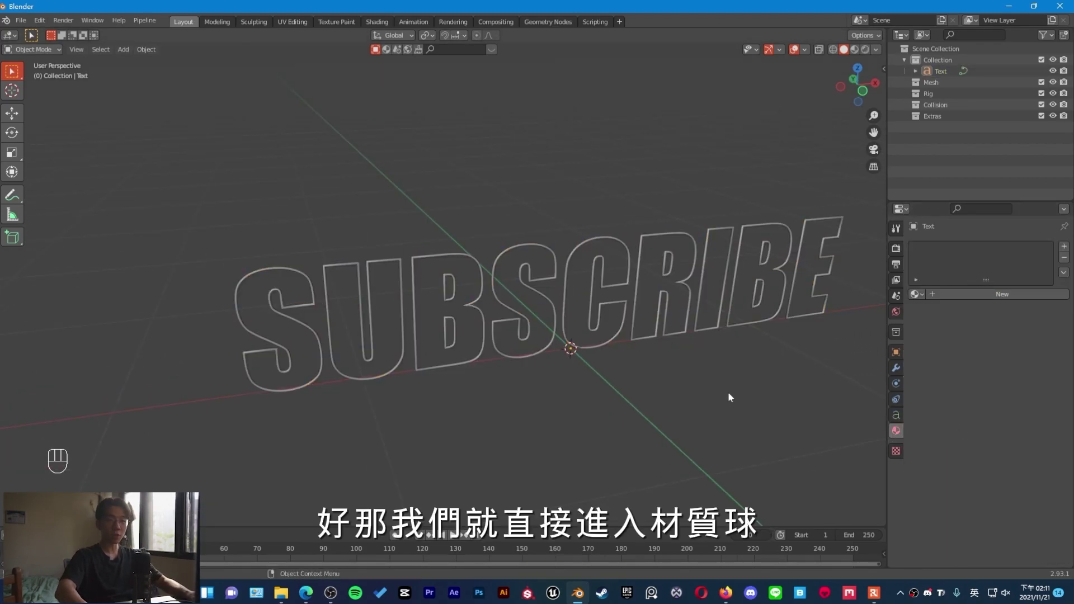
{"action": "middle_click", "coordinate": [705, 386]}
{"action": "left_click", "coordinate": [992, 295]}
{"action": "left_click_drag", "start_coordinate": [1013, 364], "coordinate": [943, 142]}
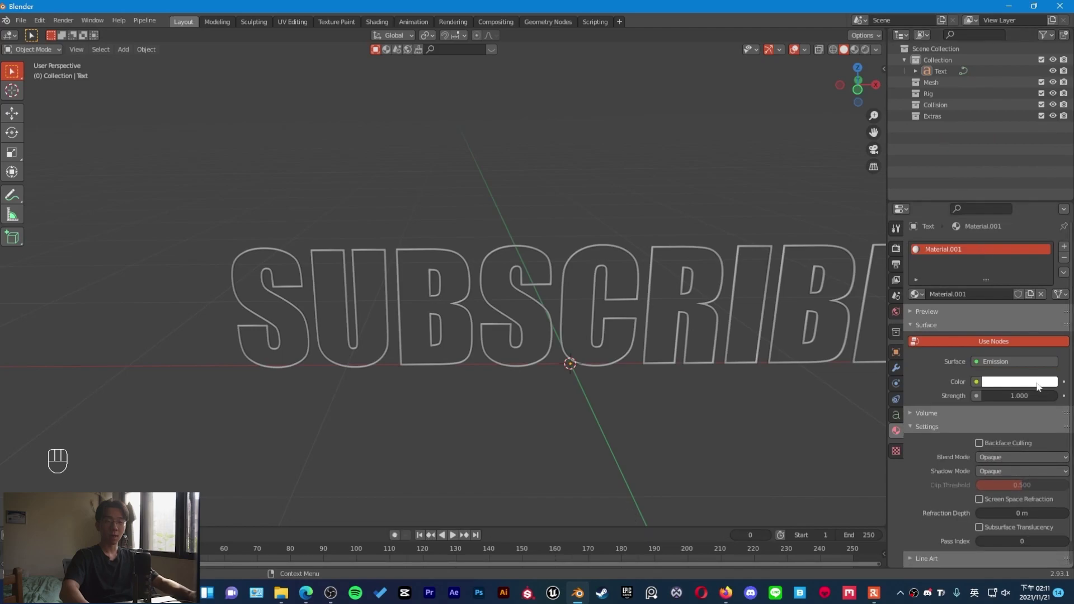
{"action": "left_click", "coordinate": [1040, 385]}
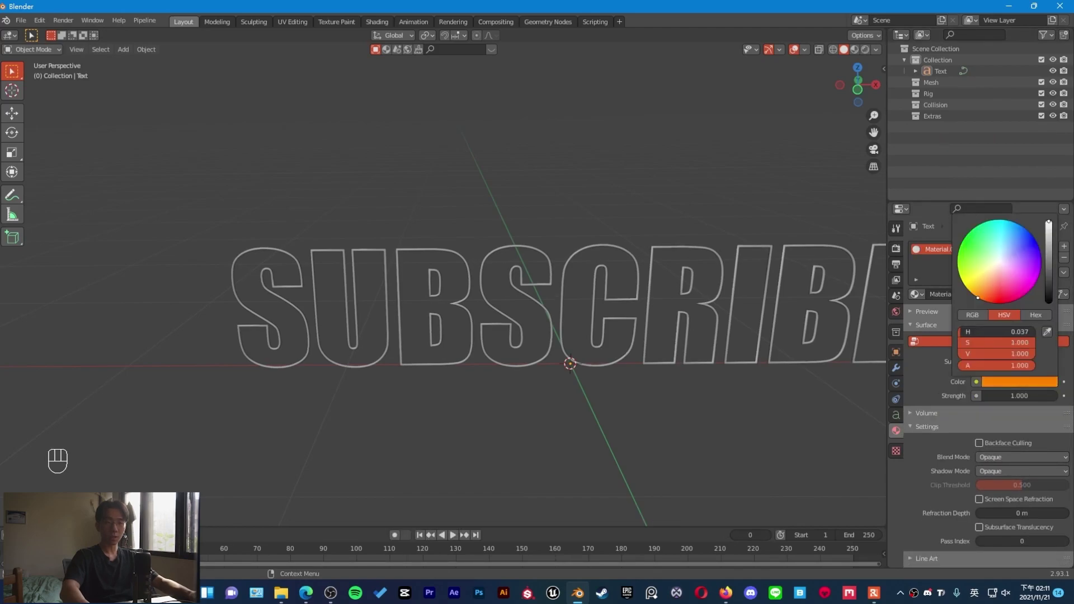
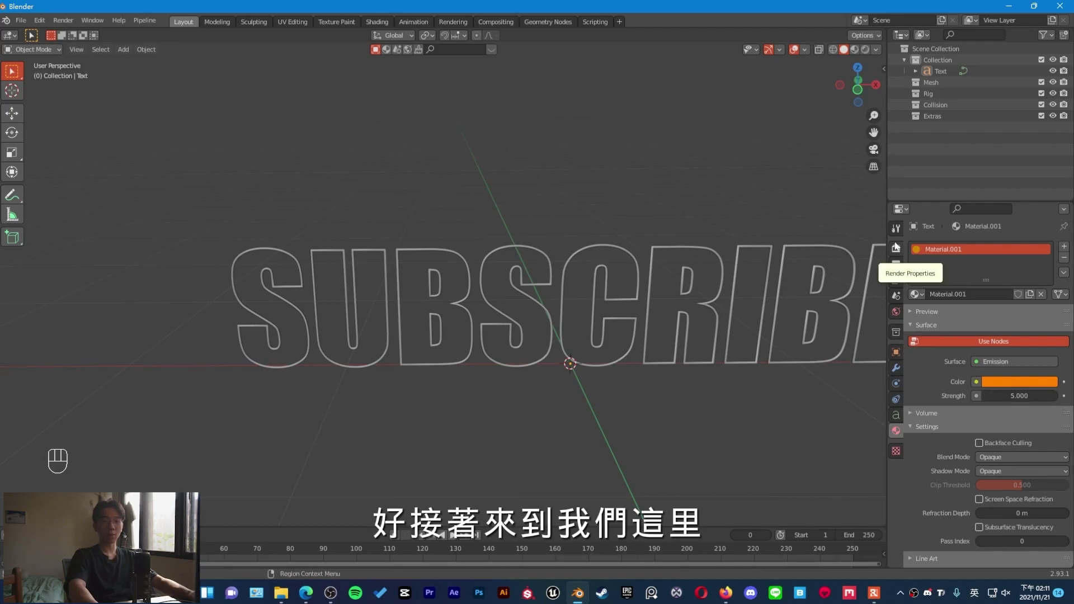
- Enable Eevee Ambient Occlusion, Bloom and Screen Space Reflections in Render Properties
{"action": "middle_click", "coordinate": [776, 334]}
{"action": "middle_click", "coordinate": [687, 341]}
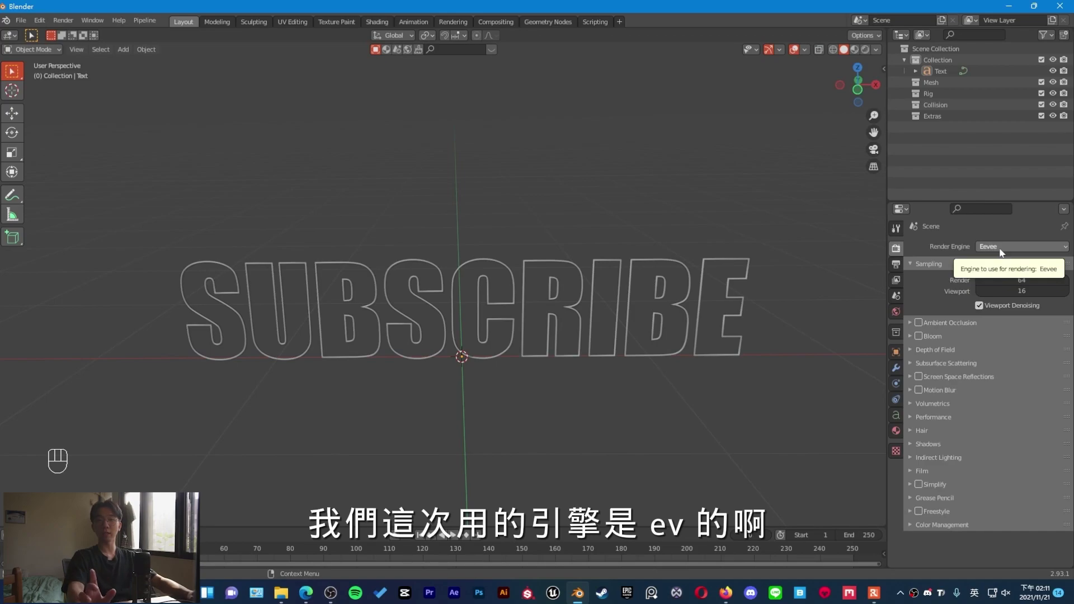
{"action": "left_click", "coordinate": [921, 328]}
{"action": "left_click", "coordinate": [922, 340]}
{"action": "left_click", "coordinate": [921, 376]}
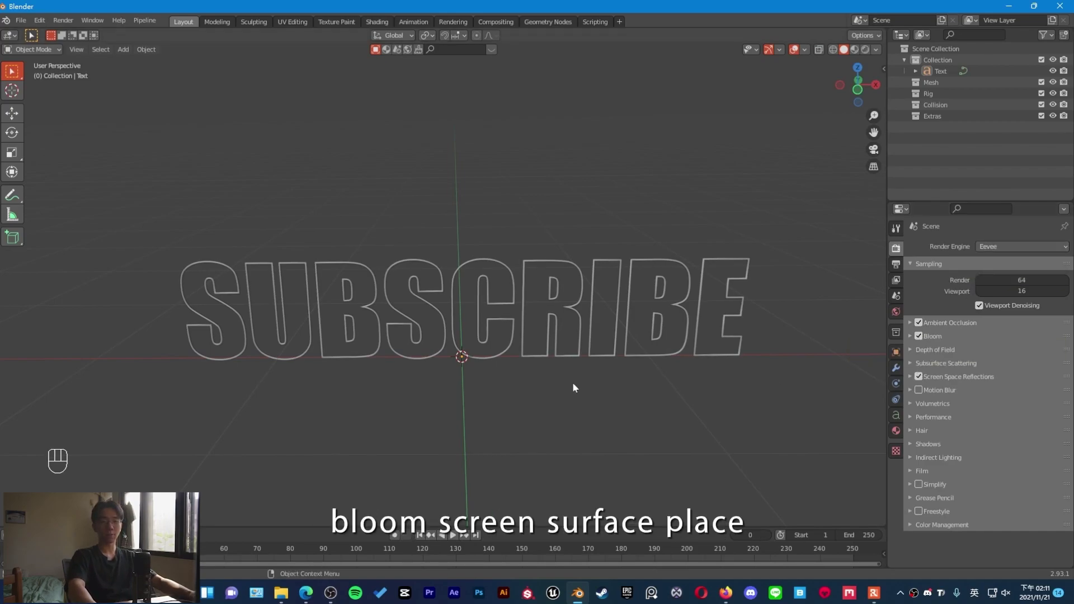
- Switch the viewport to Rendered shading so the orange outlines visibly glow
{"action": "middle_click", "coordinate": [586, 391]}
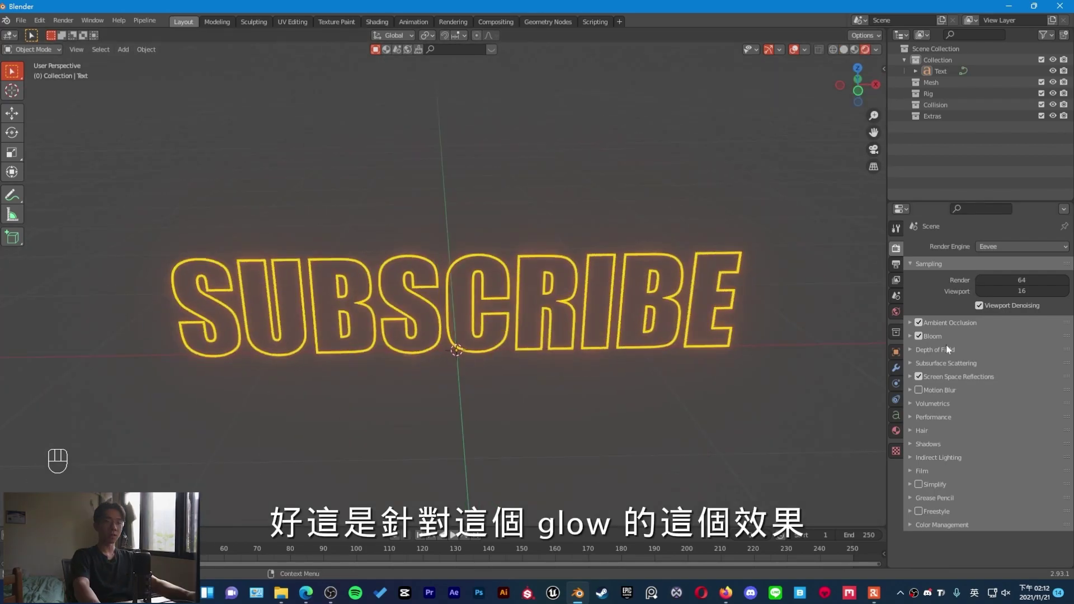
{"action": "left_click", "coordinate": [921, 337]}
{"action": "double_click", "coordinate": [921, 337]}
{"action": "left_click", "coordinate": [920, 336]}
{"action": "left_click_drag", "start_coordinate": [698, 345], "coordinate": [700, 366]}
{"action": "left_click", "coordinate": [900, 432]}
{"action": "left_click", "coordinate": [898, 422]}
{"action": "left_click_drag", "start_coordinate": [571, 369], "coordinate": [639, 365]}
{"action": "left_click_drag", "start_coordinate": [647, 353], "coordinate": [605, 337]}
{"action": "left_click", "coordinate": [605, 337]}
{"action": "middle_click", "coordinate": [603, 336]}
{"action": "middle_click", "coordinate": [531, 307]}
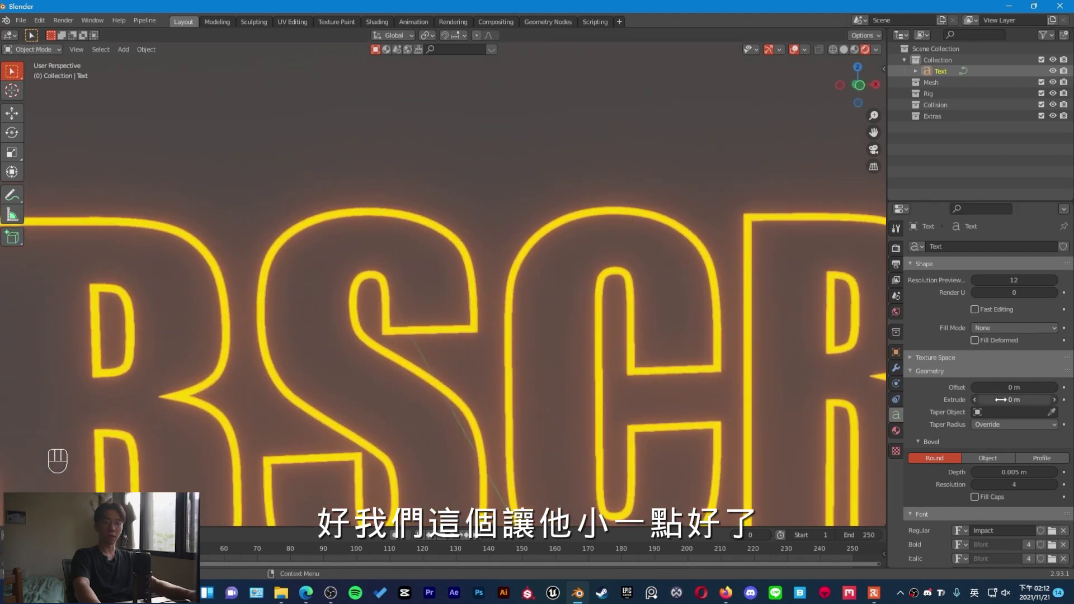
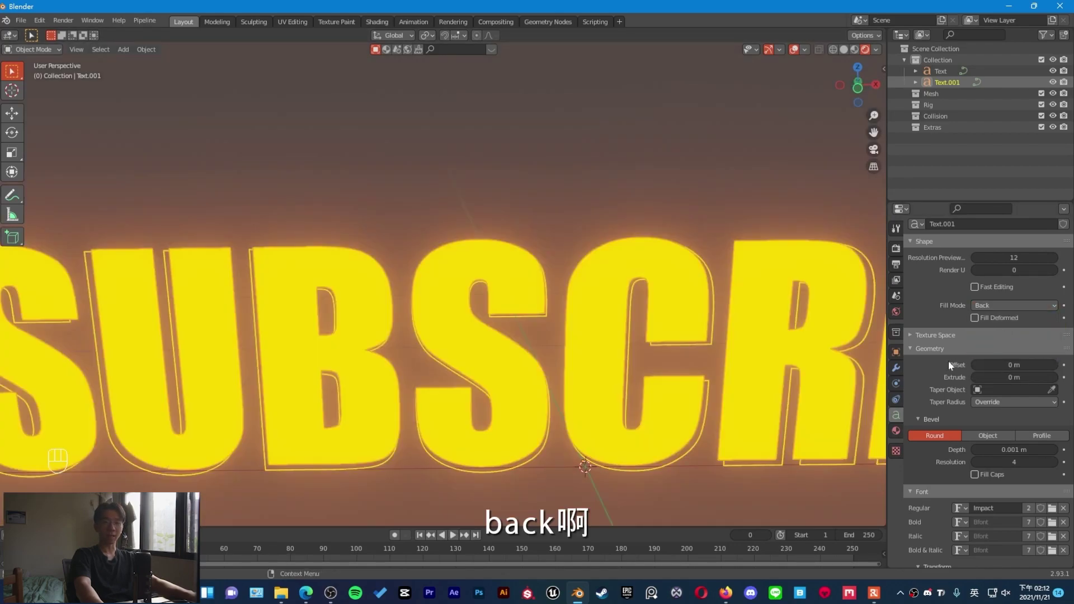
- Duplicate the text with Back fill and 0.001 m bevel, then remove its material slot
{"action": "middle_click", "coordinate": [609, 328]}
{"action": "left_click", "coordinate": [903, 429]}
{"action": "left_click", "coordinate": [1069, 240]}
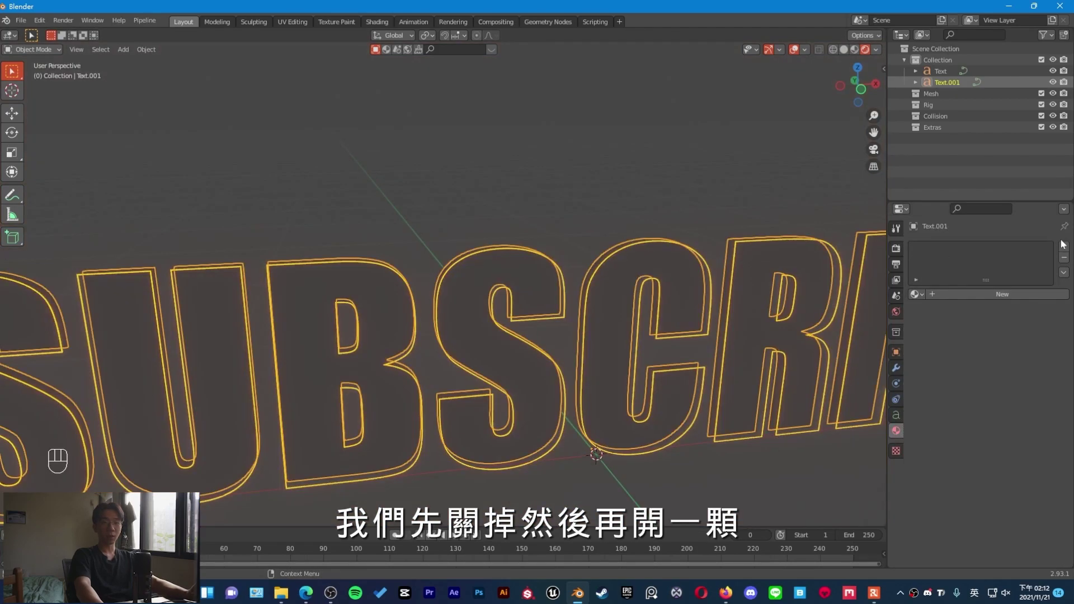
- Set Text.001 to Bevel Depth 0, Offset 0.006 m, Extrude 0.03 m and move it forward on Y
{"action": "left_click", "coordinate": [1026, 293]}
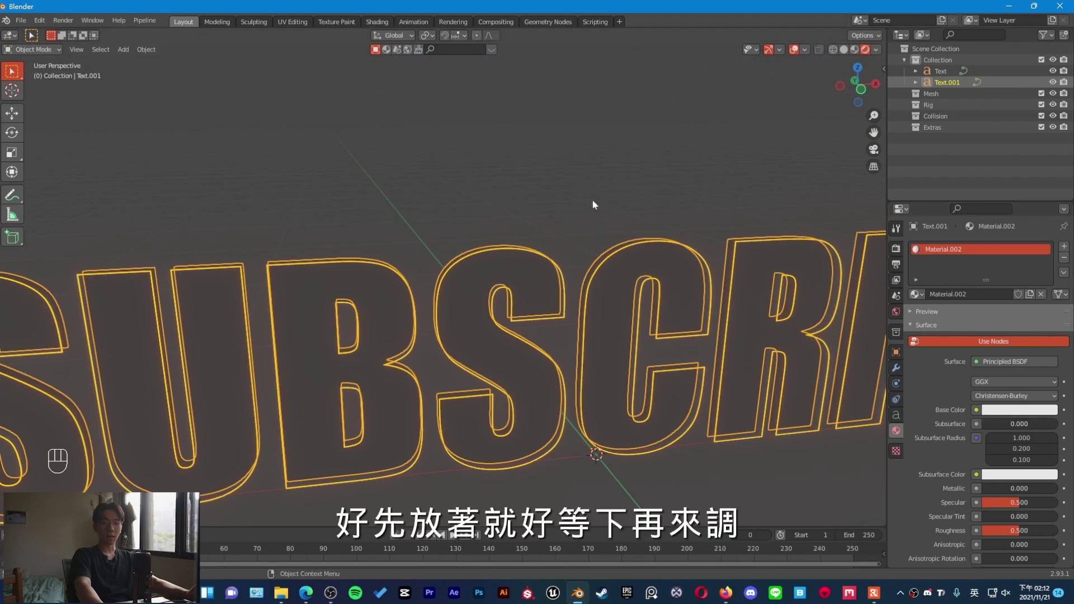
{"action": "middle_click", "coordinate": [546, 299]}
{"action": "left_click", "coordinate": [902, 418]}
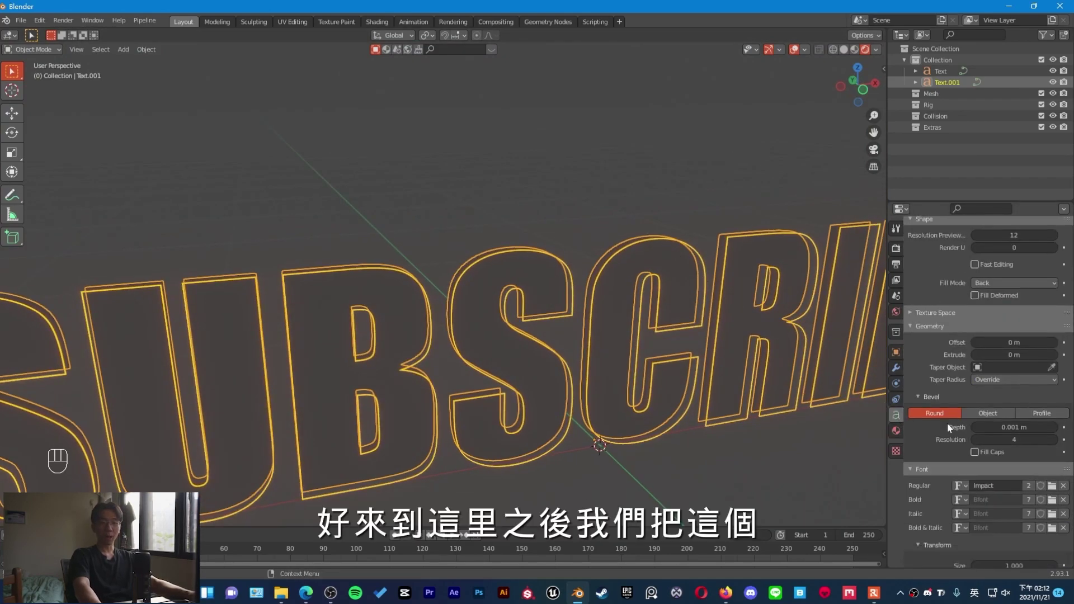
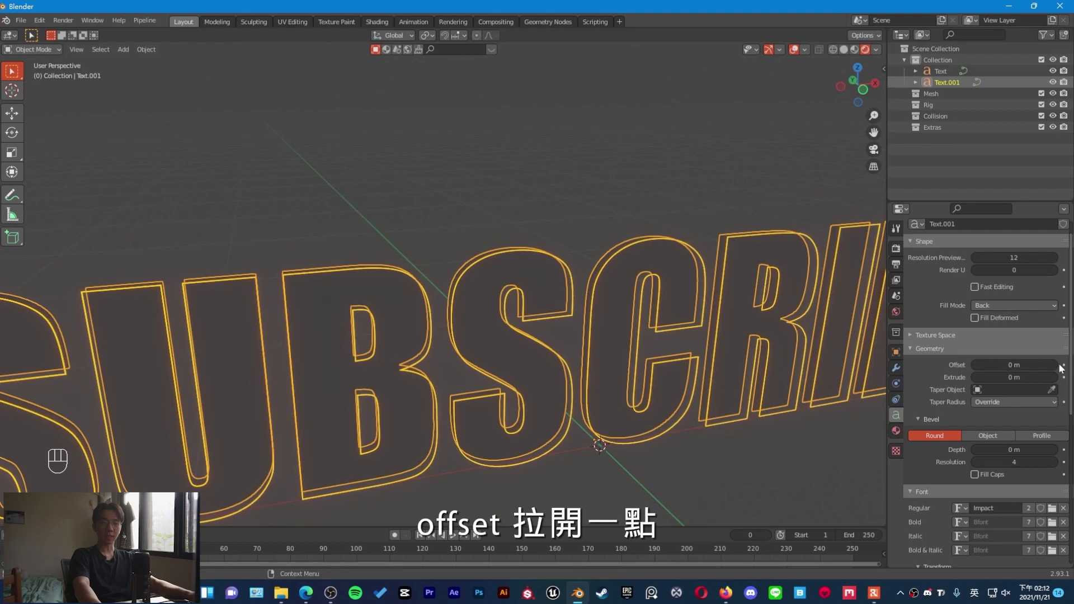
{"action": "left_click_drag", "start_coordinate": [714, 321], "coordinate": [701, 320]}
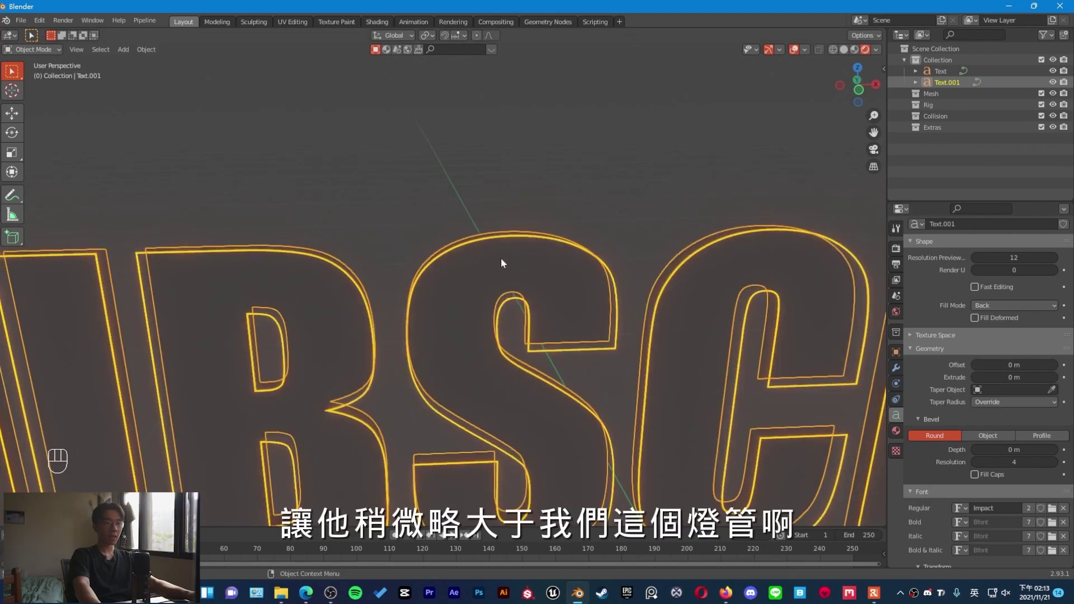
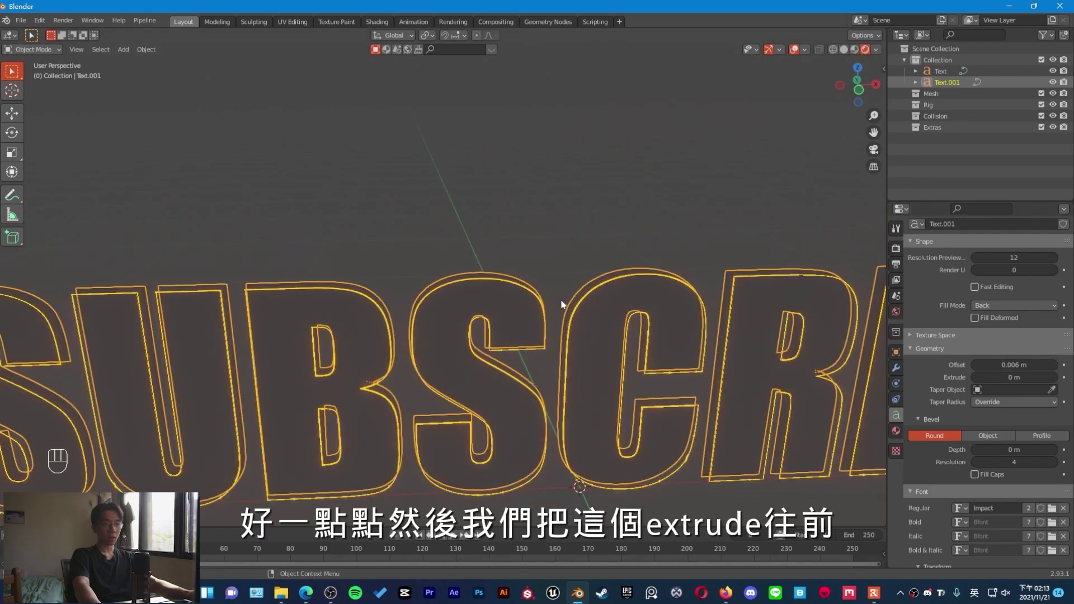
{"action": "left_click_drag", "start_coordinate": [619, 309], "coordinate": [602, 304]}
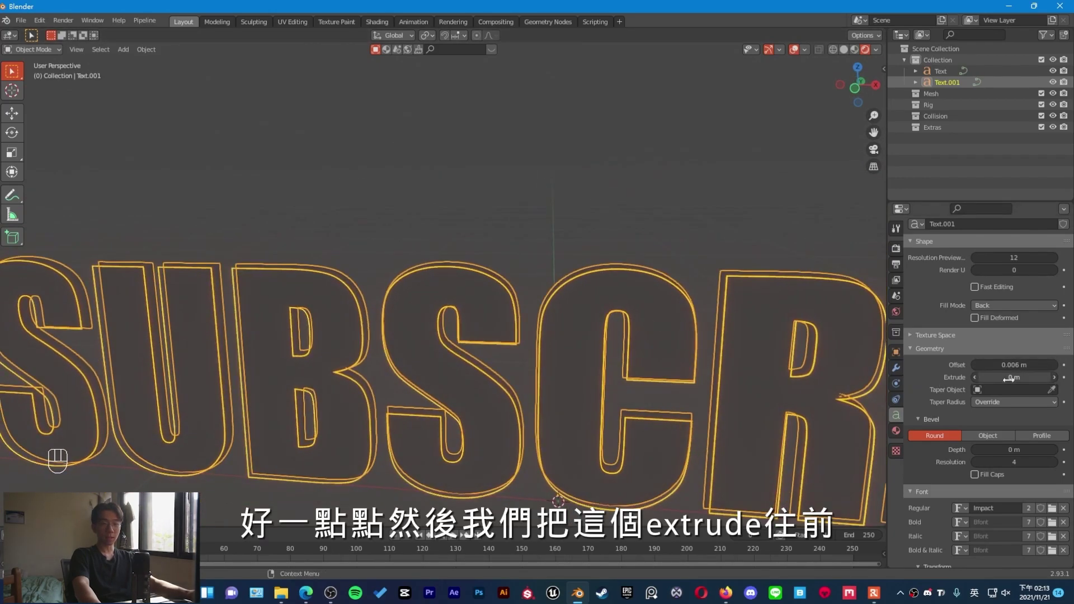
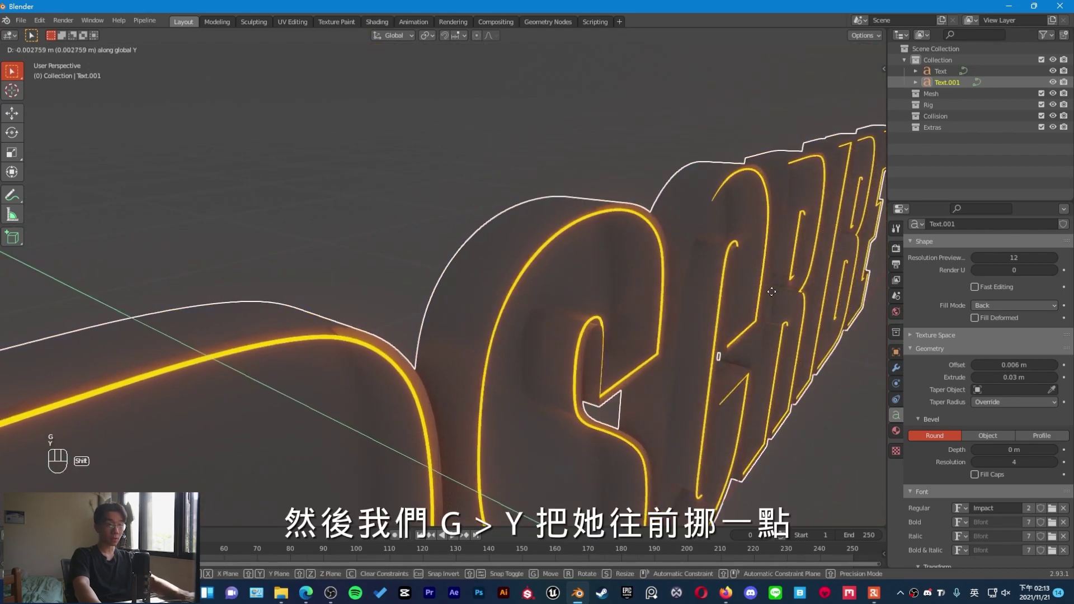
{"action": "left_click", "coordinate": [767, 292]}
- Orbit and zoom in to inspect the solid backing behind the glowing letters
{"action": "left_click_drag", "start_coordinate": [614, 206], "coordinate": [646, 159]}
{"action": "left_click_drag", "start_coordinate": [608, 165], "coordinate": [564, 166]}
{"action": "left_click_drag", "start_coordinate": [593, 219], "coordinate": [524, 195]}
{"action": "left_click_drag", "start_coordinate": [570, 215], "coordinate": [558, 219]}
{"action": "left_click", "coordinate": [598, 184]}
{"action": "left_click", "coordinate": [795, 54]}
{"action": "left_click_drag", "start_coordinate": [553, 200], "coordinate": [662, 233]}
{"action": "middle_click", "coordinate": [657, 237]}
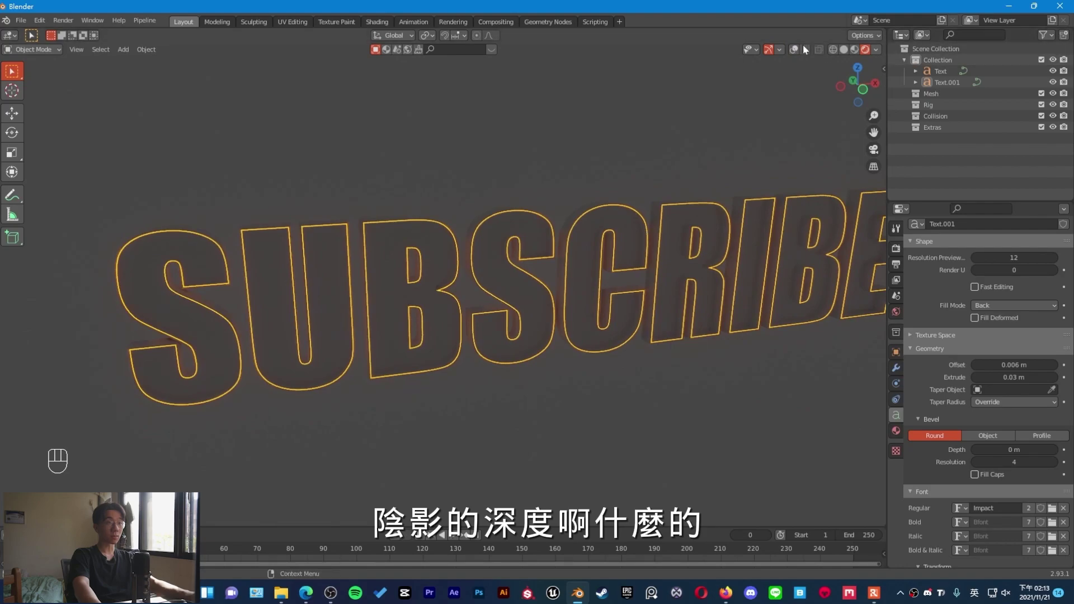
{"action": "left_click_drag", "start_coordinate": [613, 226], "coordinate": [652, 224]}
{"action": "left_click_drag", "start_coordinate": [622, 245], "coordinate": [560, 253]}
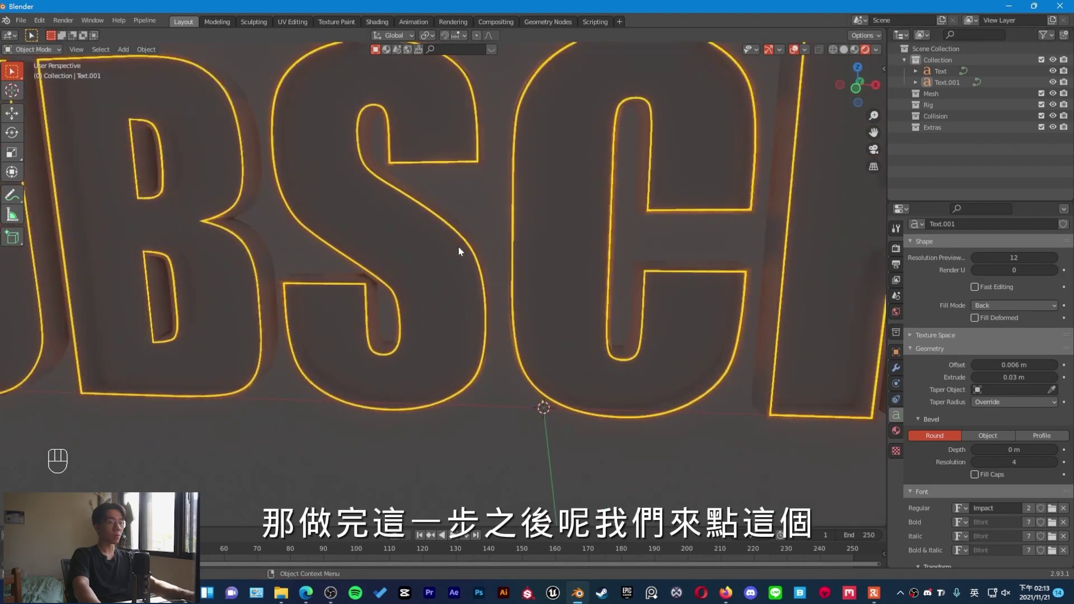
- Duplicate the glowing outline text as Text.002 and drop it in place
{"action": "left_click_drag", "start_coordinate": [454, 186], "coordinate": [496, 247]}
{"action": "key", "text": "g"}
{"action": "left_click", "coordinate": [501, 248]}
{"action": "key", "text": "shift+d"}
{"action": "left_click", "coordinate": [653, 209]}
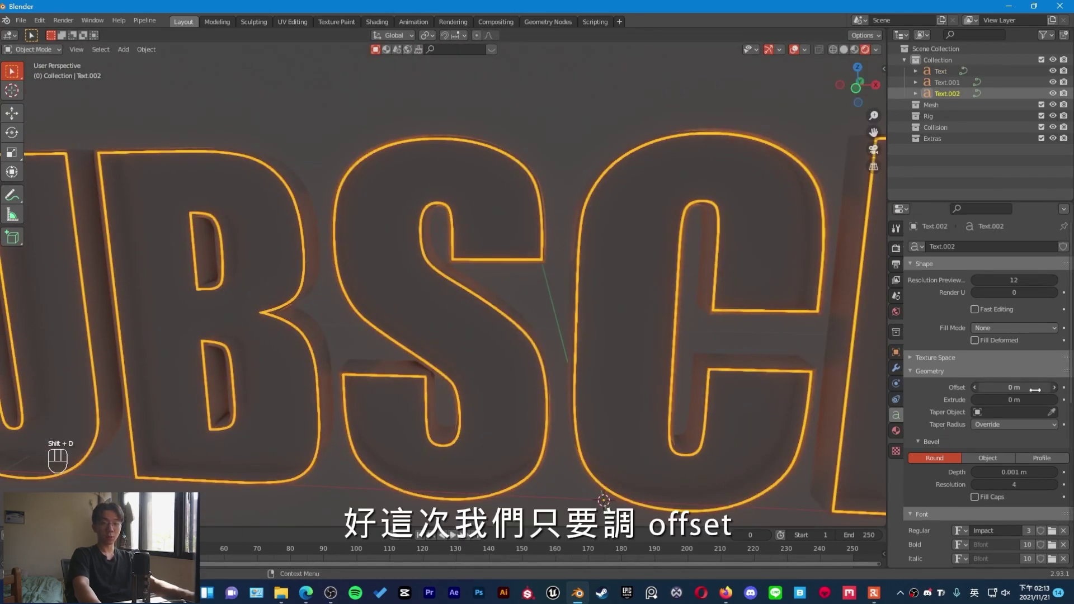
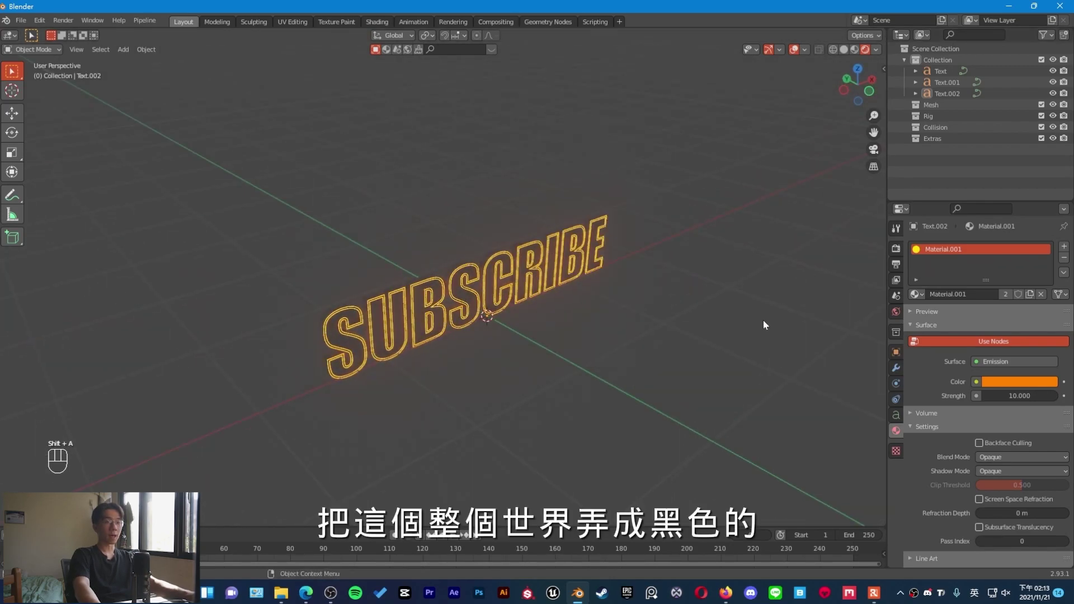
- Drag the World background colour Value down to 0 for a black backdrop
{"action": "middle_click", "coordinate": [681, 326]}
{"action": "middle_click", "coordinate": [671, 312]}
{"action": "left_click_drag", "start_coordinate": [722, 329], "coordinate": [742, 342]}
{"action": "left_click_drag", "start_coordinate": [721, 346], "coordinate": [714, 328]}
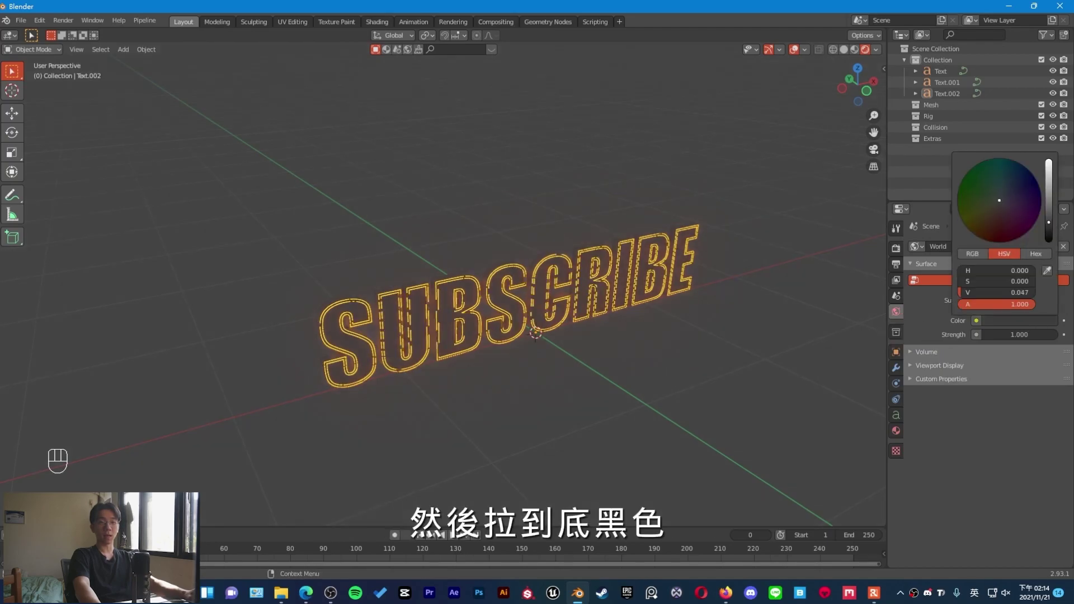
{"action": "left_click_drag", "start_coordinate": [700, 369], "coordinate": [537, 342]}
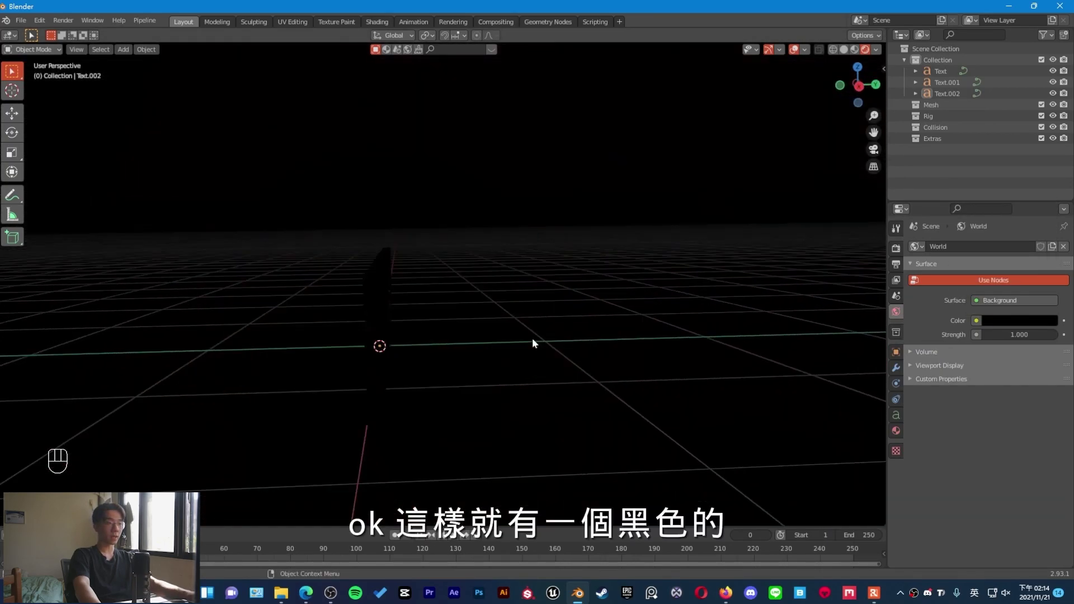
{"action": "left_click_drag", "start_coordinate": [541, 339], "coordinate": [659, 338]}
{"action": "middle_click", "coordinate": [600, 317]}
- Add a new cube to the scene beside the sign
{"action": "left_click_drag", "start_coordinate": [599, 315], "coordinate": [589, 309]}
{"action": "left_click_drag", "start_coordinate": [549, 312], "coordinate": [568, 300]}
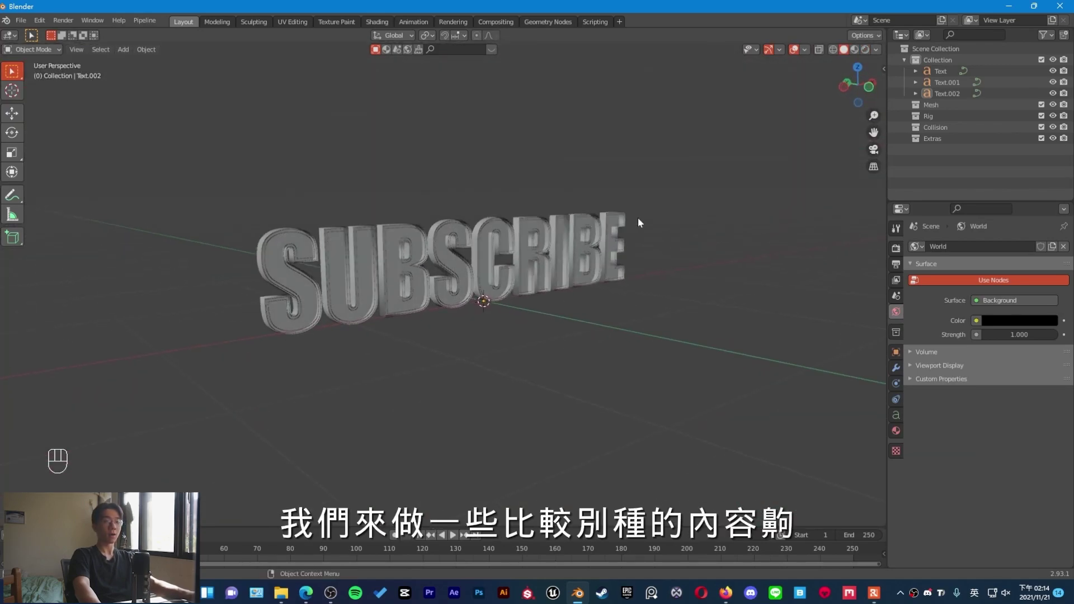
{"action": "key", "text": "s"}
{"action": "left_click", "coordinate": [494, 275]}
- Slide the cube along X and then Y into place near the SUBSCRIBE letters
{"action": "key", "text": "g"}
{"action": "key", "text": "x"}
{"action": "left_click", "coordinate": [531, 271]}
{"action": "left_click_drag", "start_coordinate": [559, 277], "coordinate": [595, 269]}
{"action": "key", "text": "g"}
{"action": "key", "text": "y"}
{"action": "left_click", "coordinate": [529, 313]}
{"action": "left_click_drag", "start_coordinate": [461, 358], "coordinate": [496, 343]}
{"action": "middle_click", "coordinate": [532, 349]}
{"action": "left_click_drag", "start_coordinate": [597, 365], "coordinate": [620, 374]}
- Flatten the cube along X into a panel, enlarge it and raise it up along Z
{"action": "key", "text": "s"}
{"action": "key", "text": "x"}
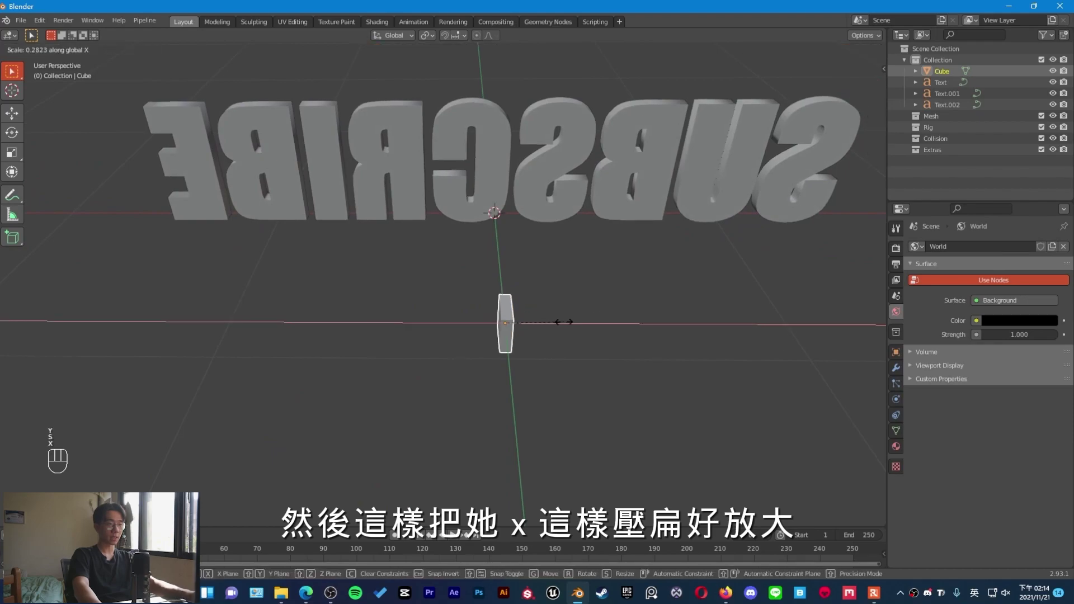
{"action": "left_click", "coordinate": [544, 327]}
{"action": "left_click_drag", "start_coordinate": [619, 303], "coordinate": [508, 294]}
{"action": "key", "text": "s"}
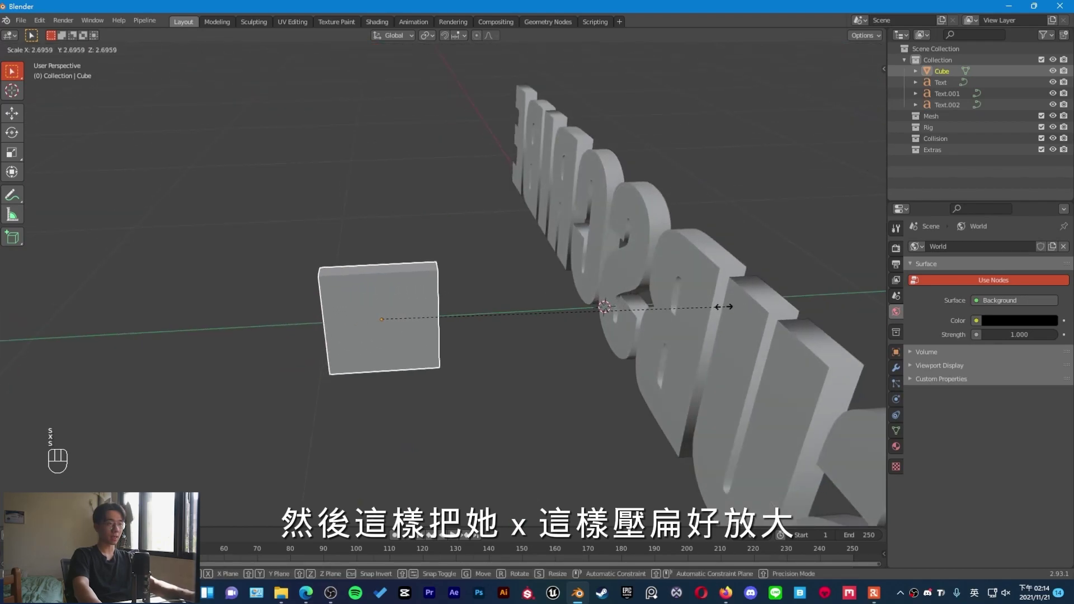
{"action": "left_click", "coordinate": [770, 308]}
{"action": "left_click_drag", "start_coordinate": [624, 311], "coordinate": [631, 295]}
{"action": "key", "text": "g"}
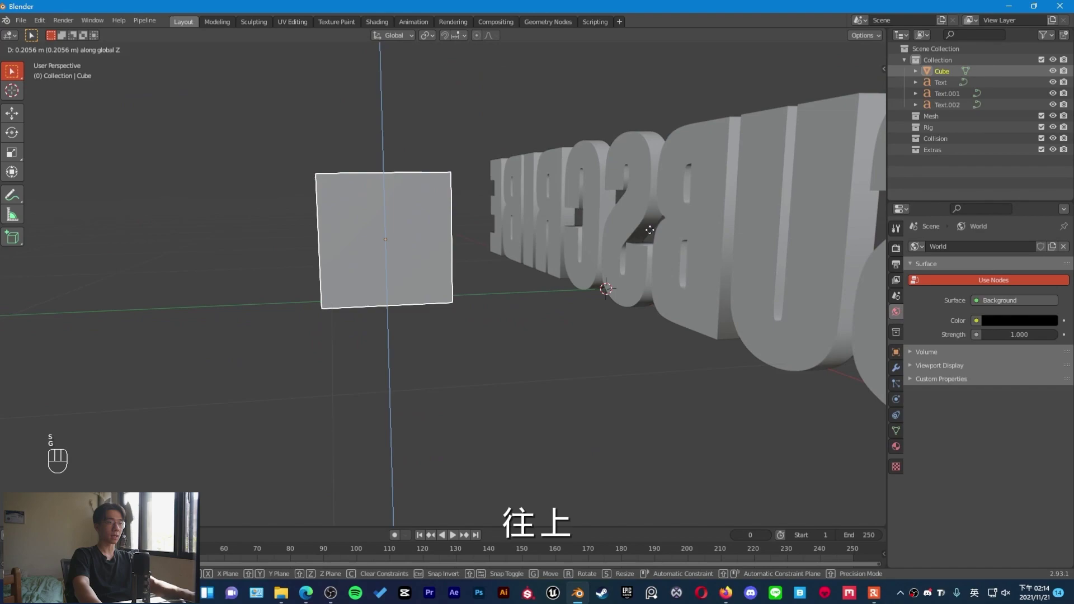
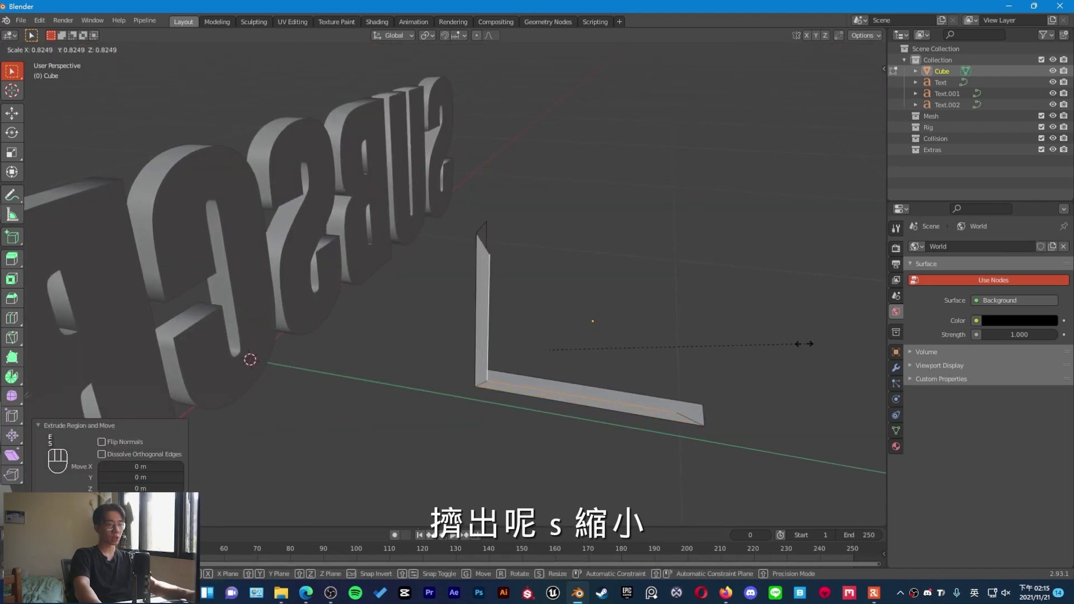
- Finish extruding the panel's remaining edges into a thin L-shaped bracket
{"action": "left_click", "coordinate": [759, 349]}
{"action": "left_click_drag", "start_coordinate": [562, 340], "coordinate": [539, 336]}
{"action": "left_click", "coordinate": [540, 336]}
{"action": "left_click_drag", "start_coordinate": [519, 282], "coordinate": [591, 267]}
{"action": "middle_click", "coordinate": [570, 261]}
{"action": "key", "text": "1"}
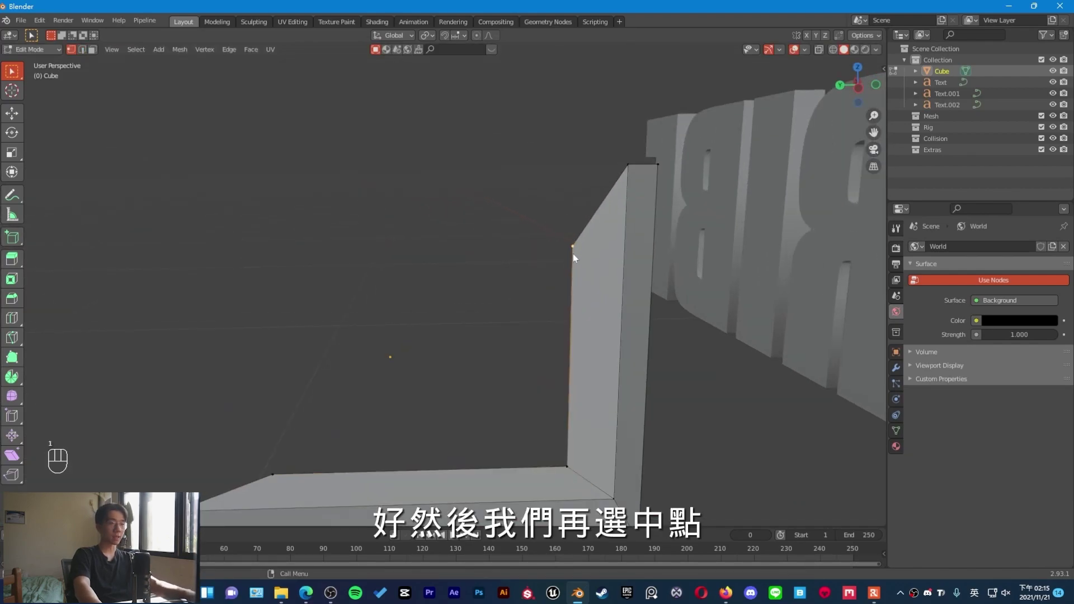
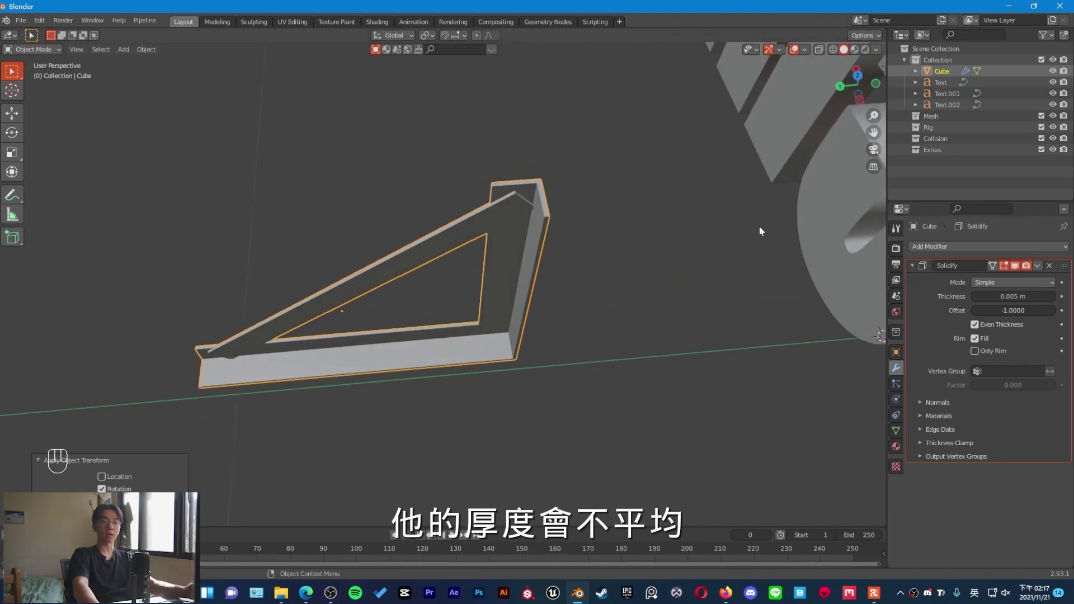
- Check the frame's even thickness and show its transform values confirming scale 1
{"action": "left_click_drag", "start_coordinate": [534, 195], "coordinate": [540, 207]}
{"action": "left_click_drag", "start_coordinate": [571, 278], "coordinate": [615, 273]}
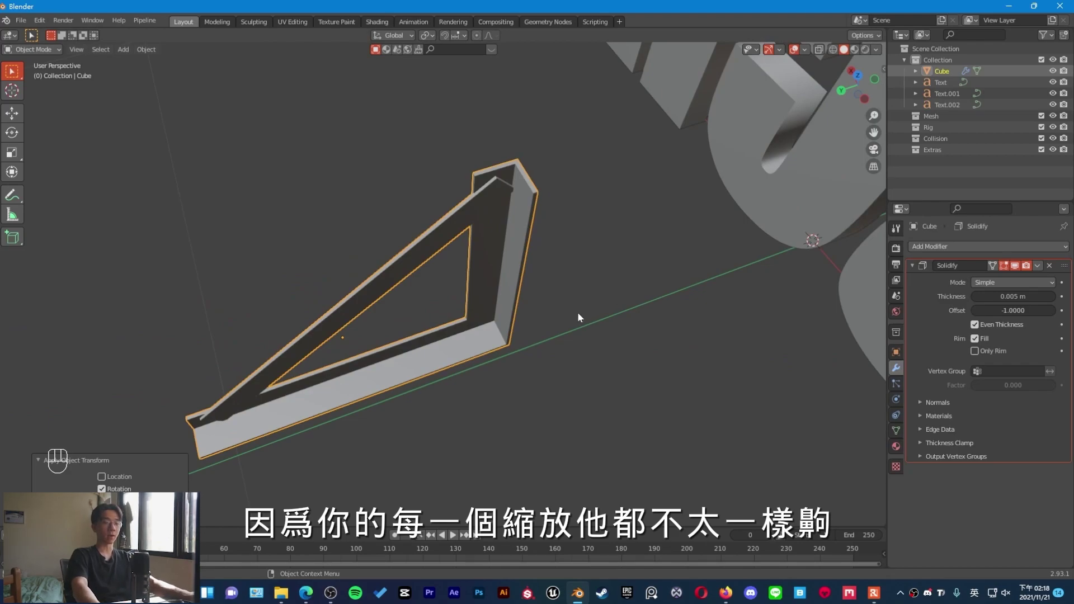
{"action": "left_click", "coordinate": [896, 363]}
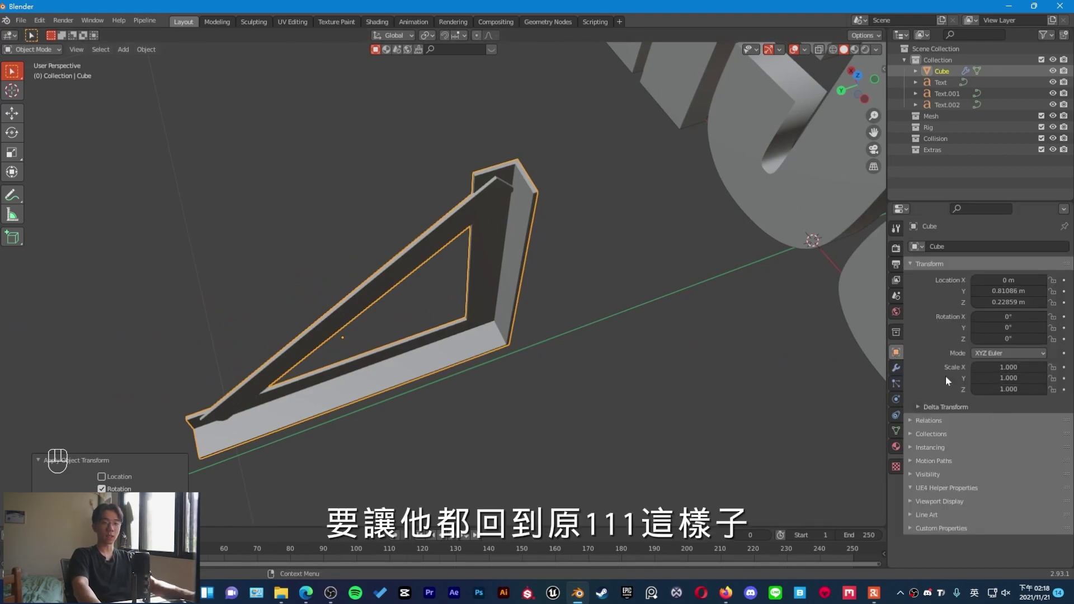
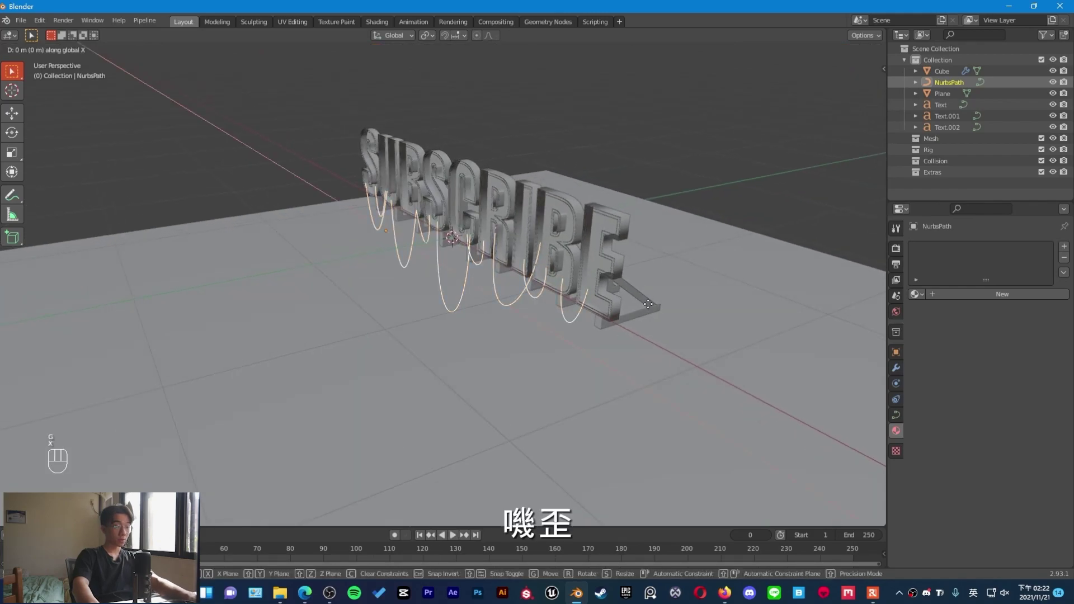
- Shift the drooping NurbsPath cable back along Y behind the letters
{"action": "key", "text": "y"}
{"action": "middle_click", "coordinate": [741, 296]}
{"action": "left_click_drag", "start_coordinate": [667, 274], "coordinate": [365, 279]}
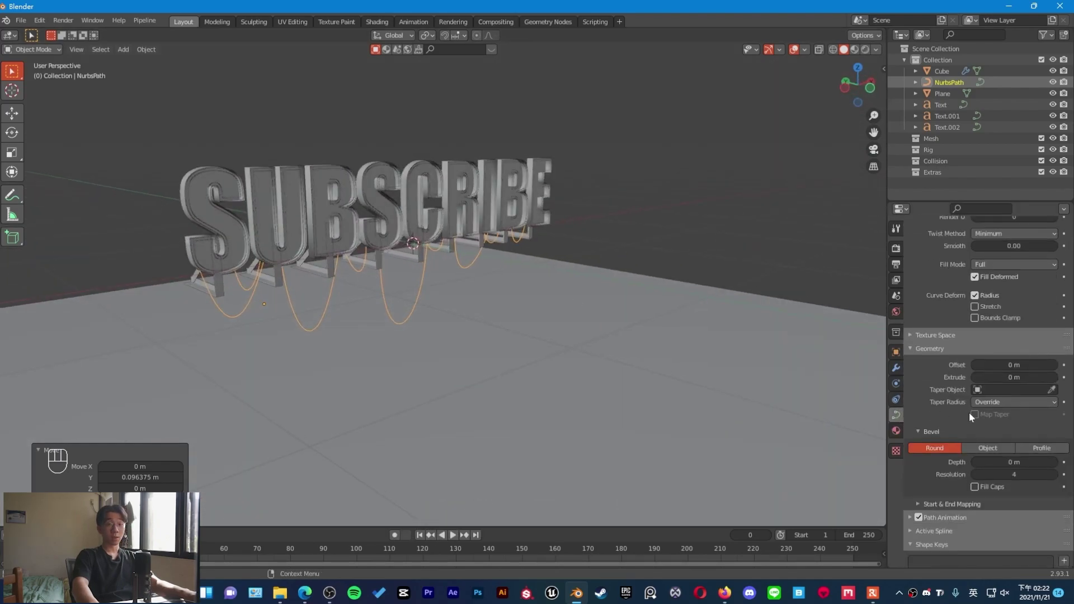
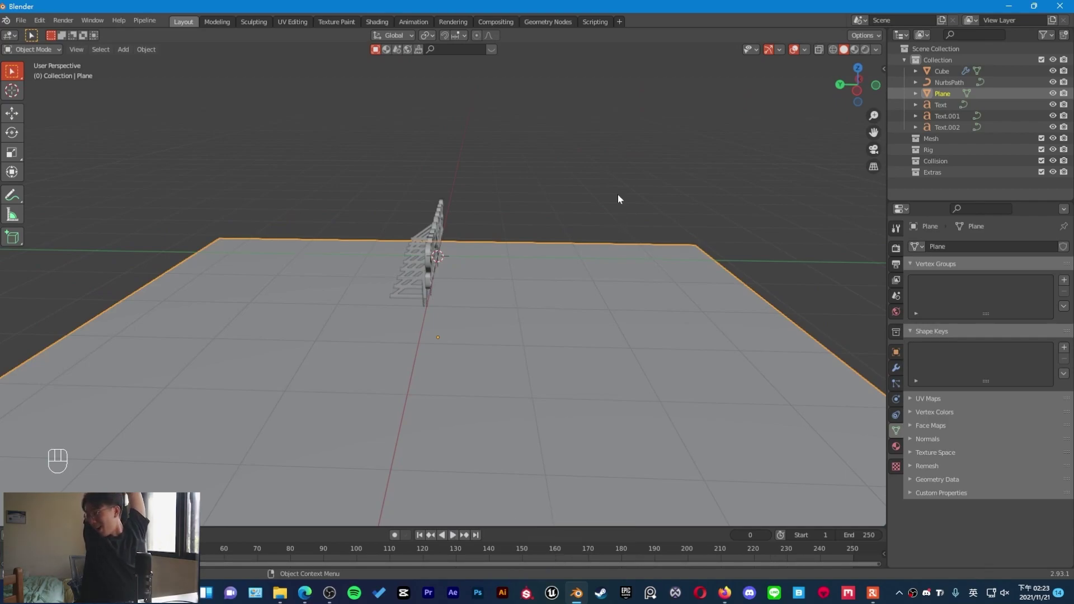
- Orbit the view around the base block and side pillars framing the sign
{"action": "left_click_drag", "start_coordinate": [545, 212], "coordinate": [565, 217]}
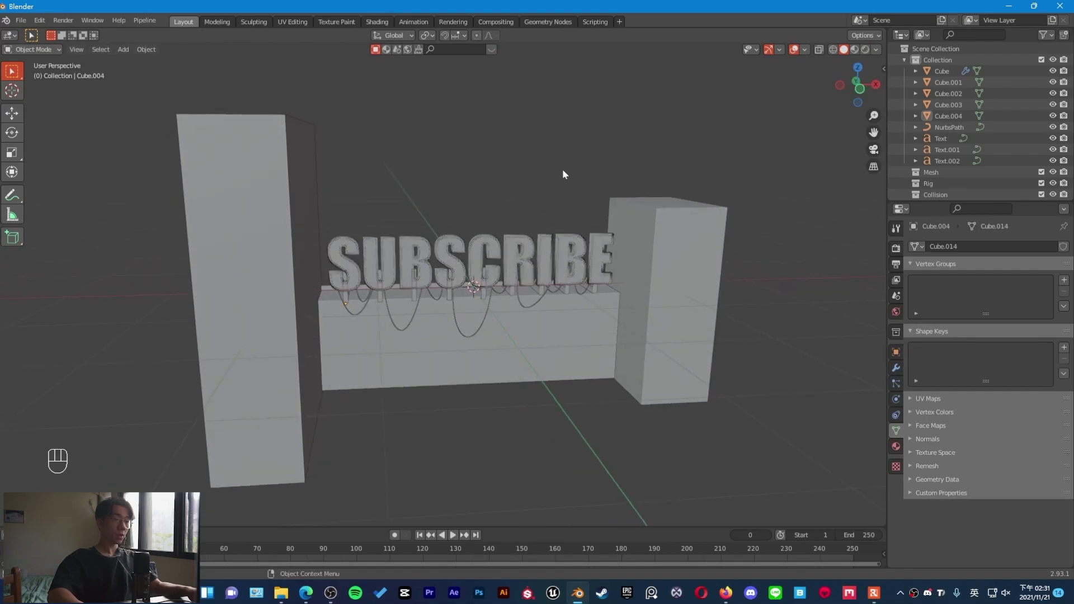
- Add text object Text.003 and load Social Logos.ttf as its font
{"action": "key", "text": "shift+a"}
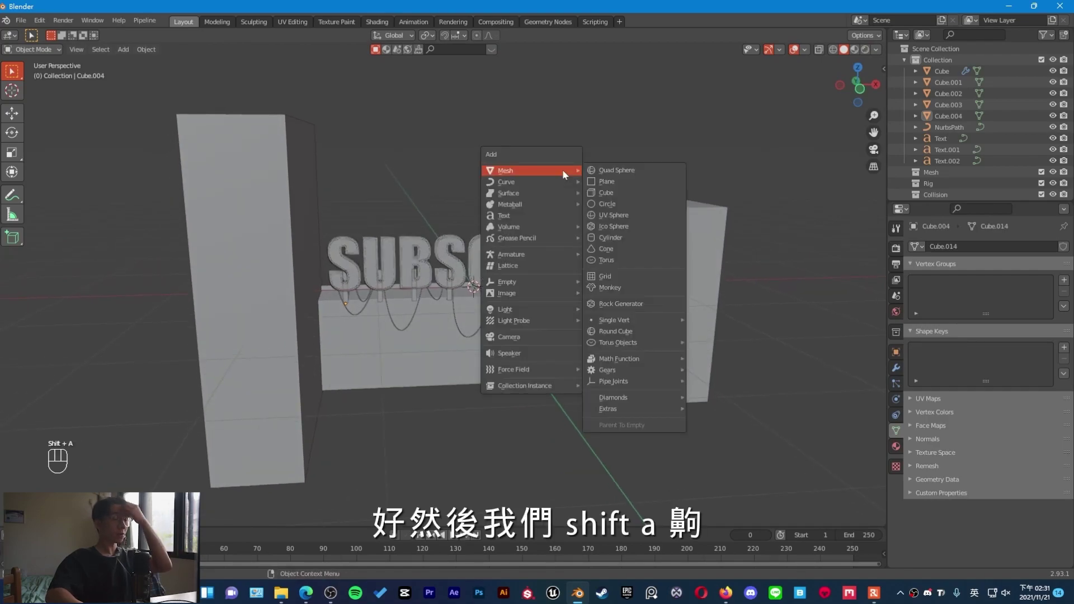
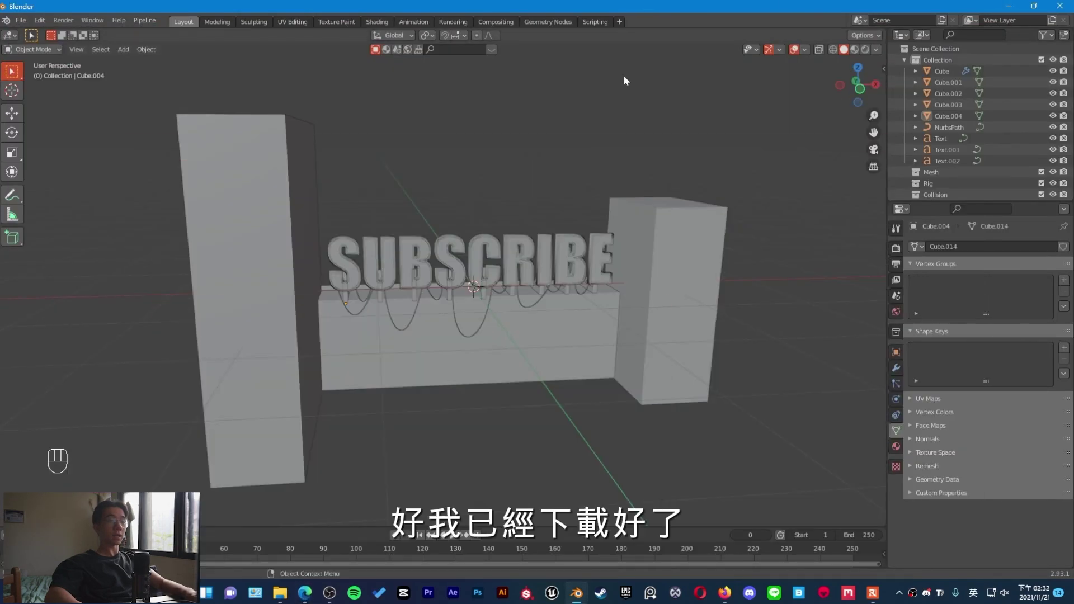
{"action": "left_click_drag", "start_coordinate": [655, 145], "coordinate": [645, 166]}
{"action": "key", "text": "shift+a"}
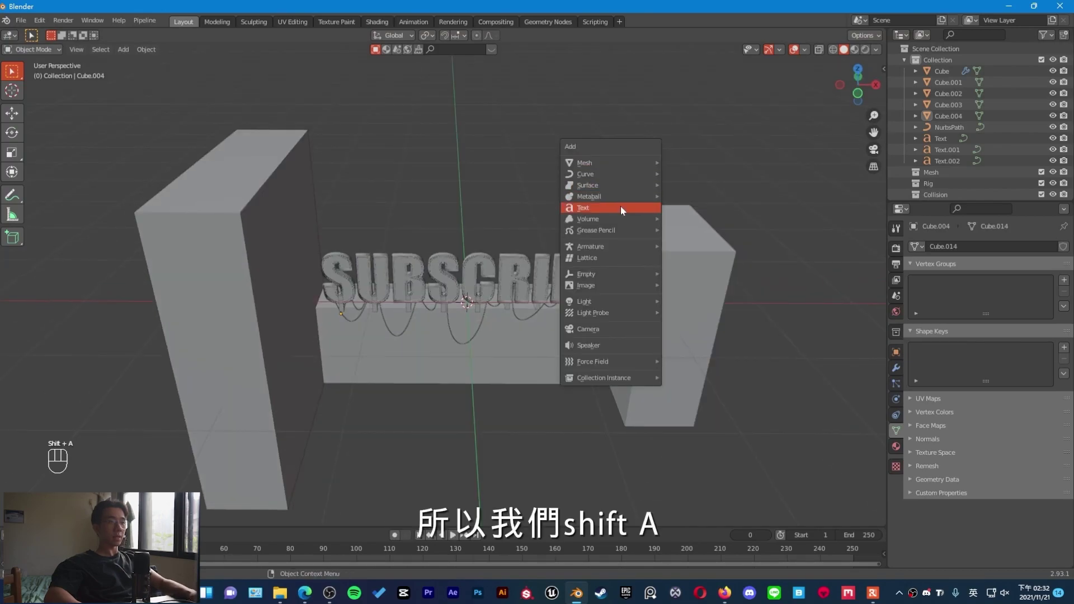
{"action": "left_click", "coordinate": [621, 256]}
{"action": "left_click_drag", "start_coordinate": [722, 313], "coordinate": [686, 311]}
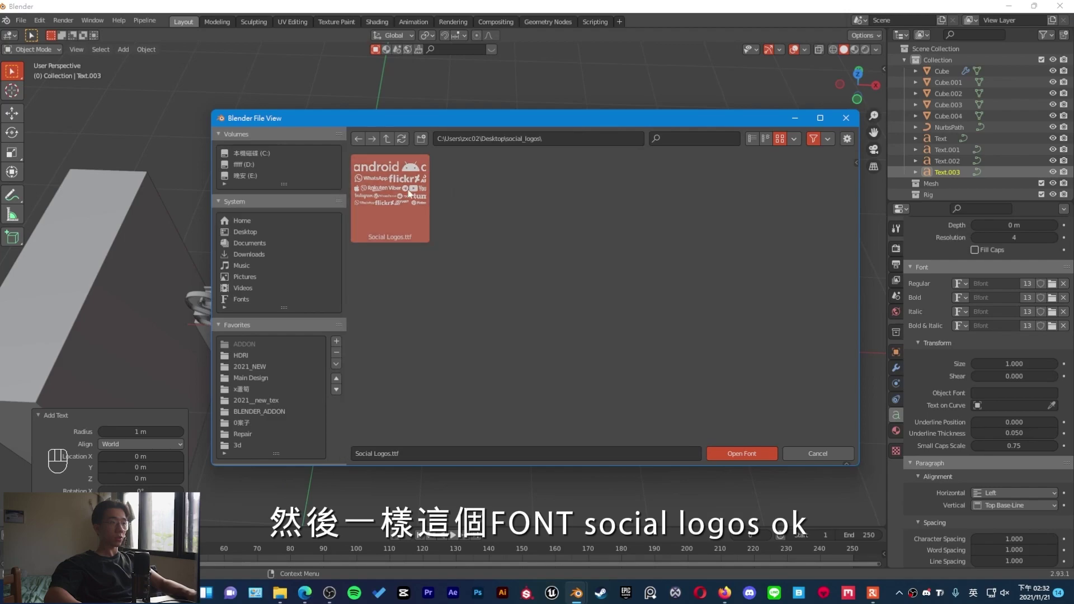
{"action": "left_click", "coordinate": [632, 322]}
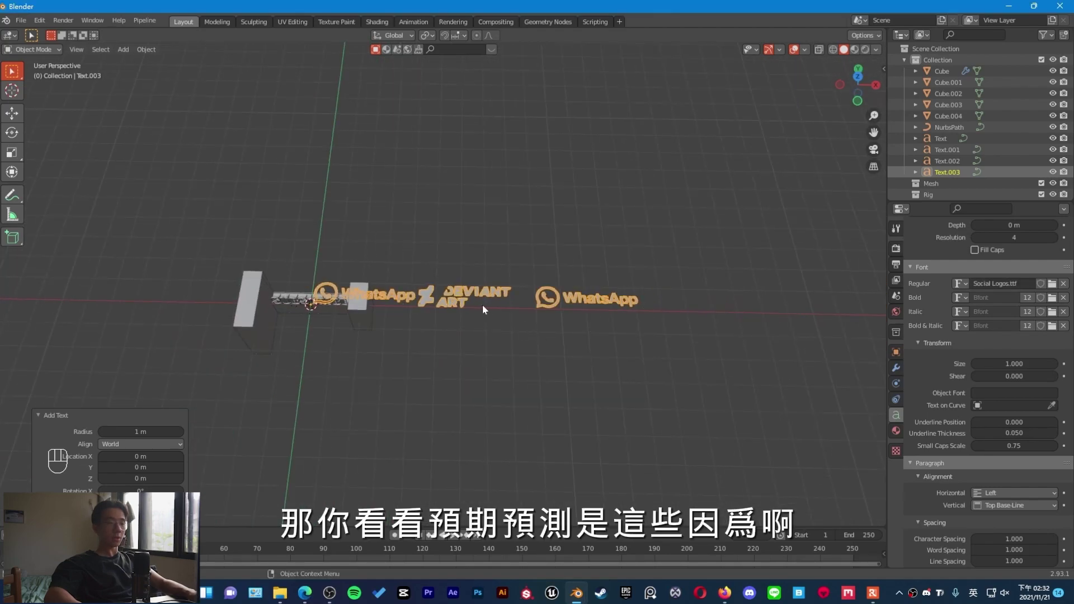
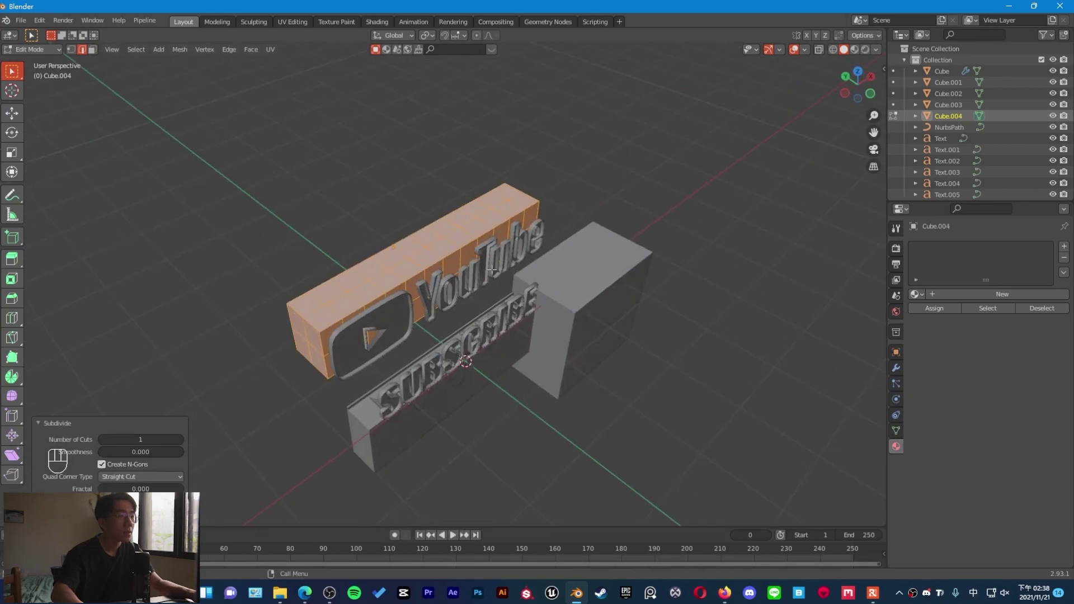
- Give Cube.004 behind the logo Wireframe and Triangulate modifiers so it renders as a grid cage
{"action": "key", "text": "Tab"}
{"action": "left_click_drag", "start_coordinate": [670, 372], "coordinate": [651, 363]}
{"action": "left_click_drag", "start_coordinate": [986, 247], "coordinate": [852, 504]}
{"action": "middle_click", "coordinate": [523, 360]}
{"action": "left_click", "coordinate": [669, 192]}
{"action": "left_click_drag", "start_coordinate": [544, 239], "coordinate": [566, 230]}
{"action": "left_click_drag", "start_coordinate": [971, 249], "coordinate": [871, 467]}
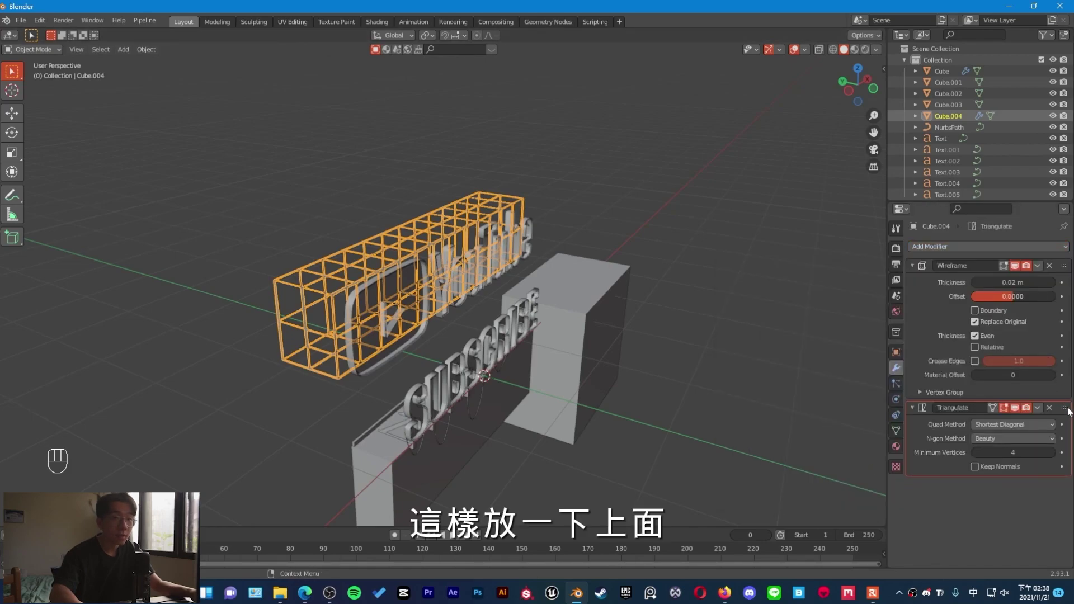
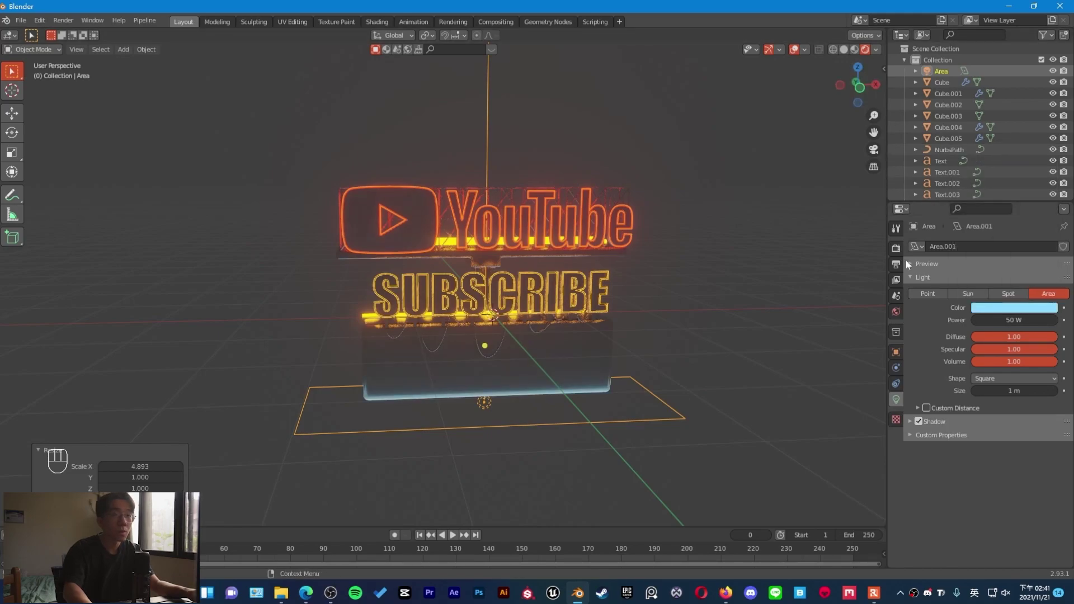
- Drag the world background colour's value down to pure black
{"action": "left_click", "coordinate": [1019, 324]}
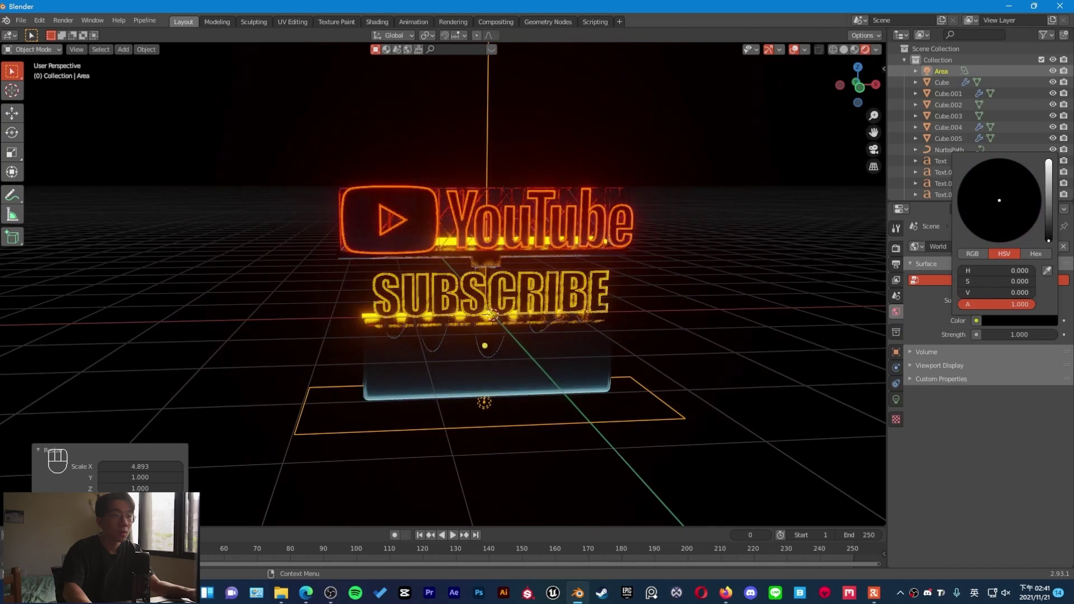
{"action": "left_click_drag", "start_coordinate": [709, 322], "coordinate": [694, 315]}
{"action": "left_click_drag", "start_coordinate": [667, 320], "coordinate": [580, 332]}
- Delete the first of the extra framing blocks beside the sign
{"action": "left_click", "coordinate": [539, 295]}
{"action": "key", "text": "x"}
{"action": "left_click_drag", "start_coordinate": [524, 346], "coordinate": [649, 335]}
{"action": "left_click_drag", "start_coordinate": [359, 344], "coordinate": [386, 344]}
{"action": "left_click", "coordinate": [436, 339]}
{"action": "middle_click", "coordinate": [436, 339]}
{"action": "right_click", "coordinate": [436, 339]}
{"action": "middle_click", "coordinate": [435, 336]}
- Delete the second block after an undo, leaving Cube.002 and Cube.003 removed
{"action": "left_click_drag", "start_coordinate": [649, 305], "coordinate": [459, 294]}
{"action": "left_click", "coordinate": [456, 294]}
{"action": "middle_click", "coordinate": [456, 294]}
{"action": "right_click", "coordinate": [456, 294]}
{"action": "key", "text": "ctrl+z"}
{"action": "left_click_drag", "start_coordinate": [459, 302], "coordinate": [468, 321]}
{"action": "key", "text": "x"}
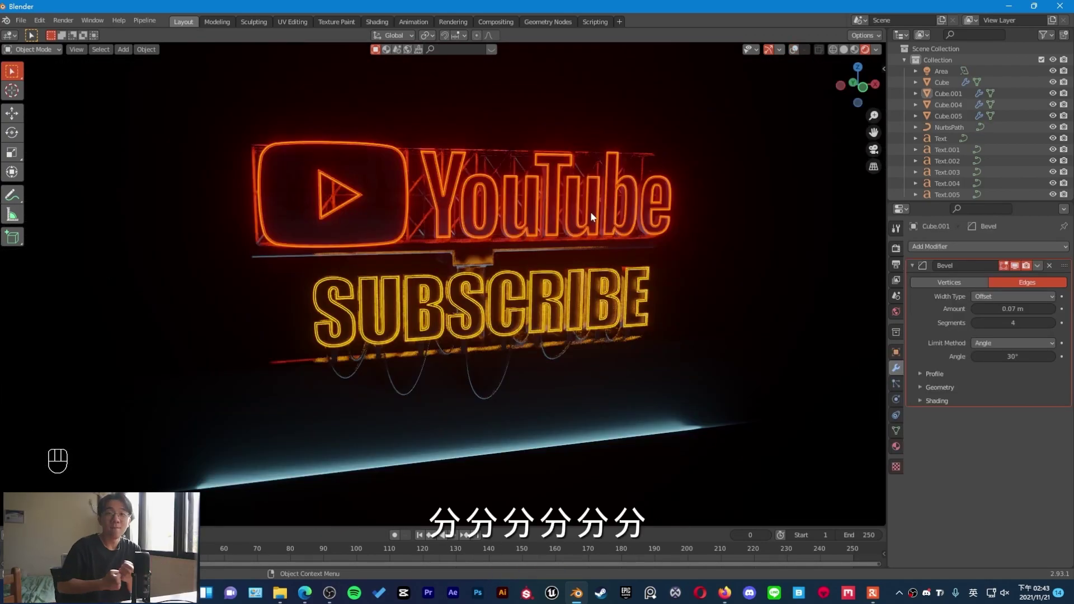
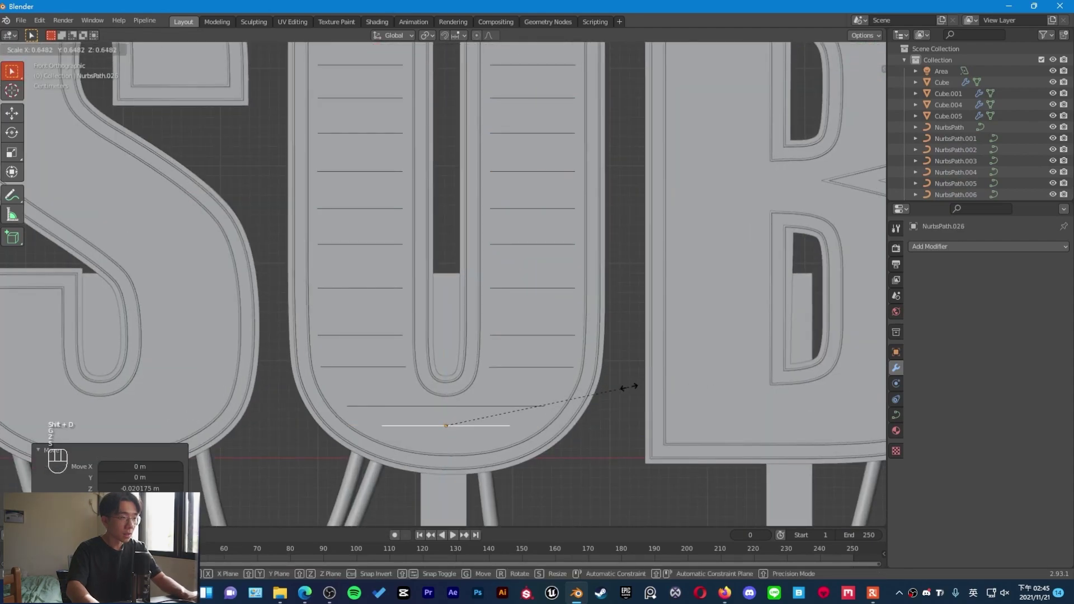
- Select only the stripe curves inside the U, deselecting the outline curves
{"action": "left_click", "coordinate": [643, 390]}
{"action": "left_click", "coordinate": [550, 431]}
{"action": "left_click", "coordinate": [491, 401]}
{"action": "left_click", "coordinate": [499, 417]}
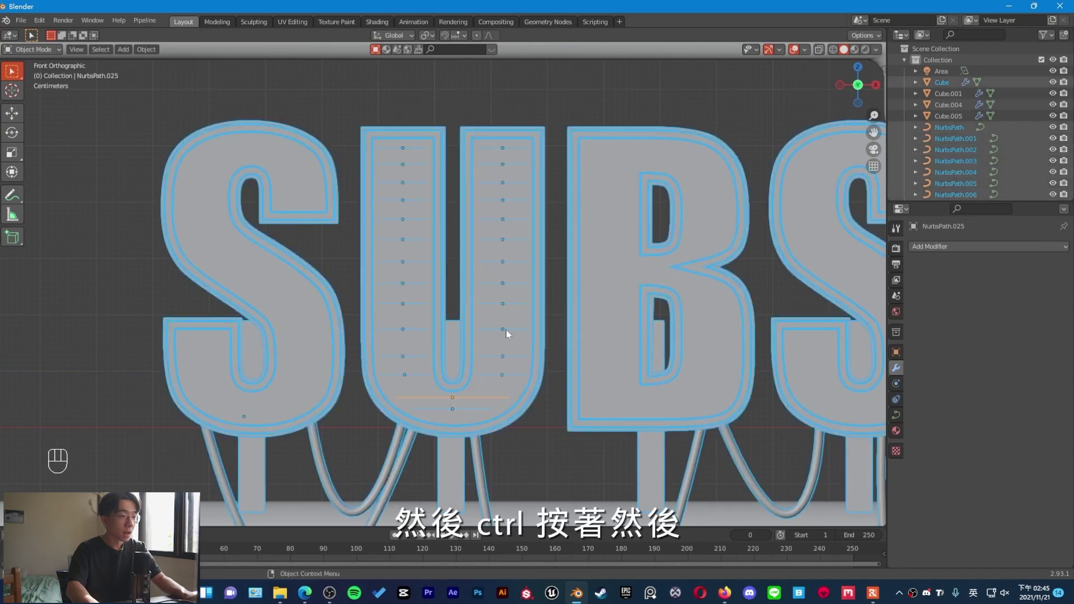
{"action": "left_click_drag", "start_coordinate": [470, 287], "coordinate": [433, 317]}
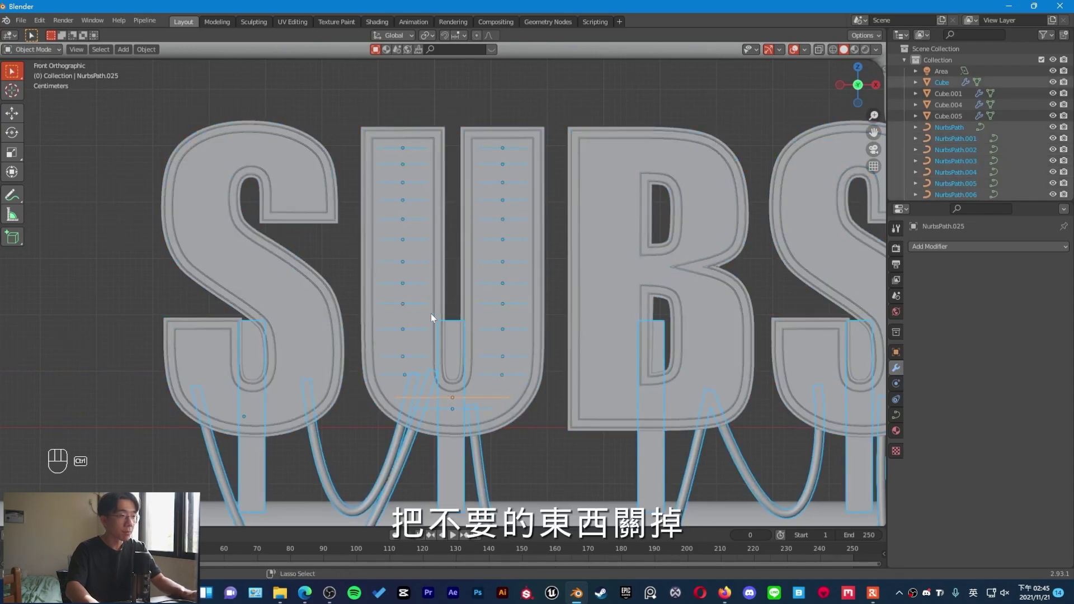
{"action": "left_click_drag", "start_coordinate": [362, 479], "coordinate": [306, 491]}
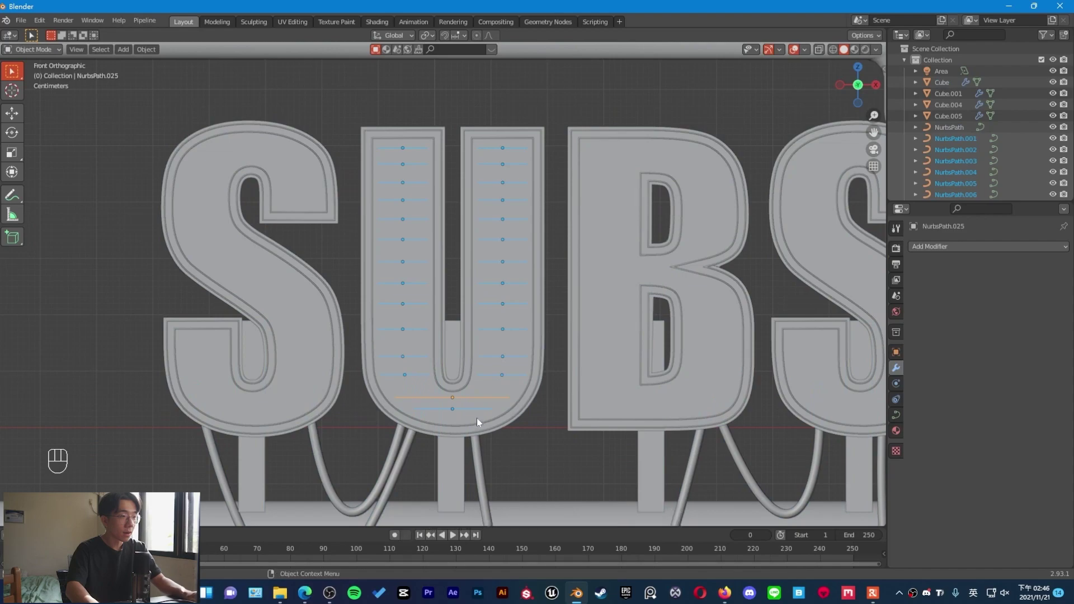
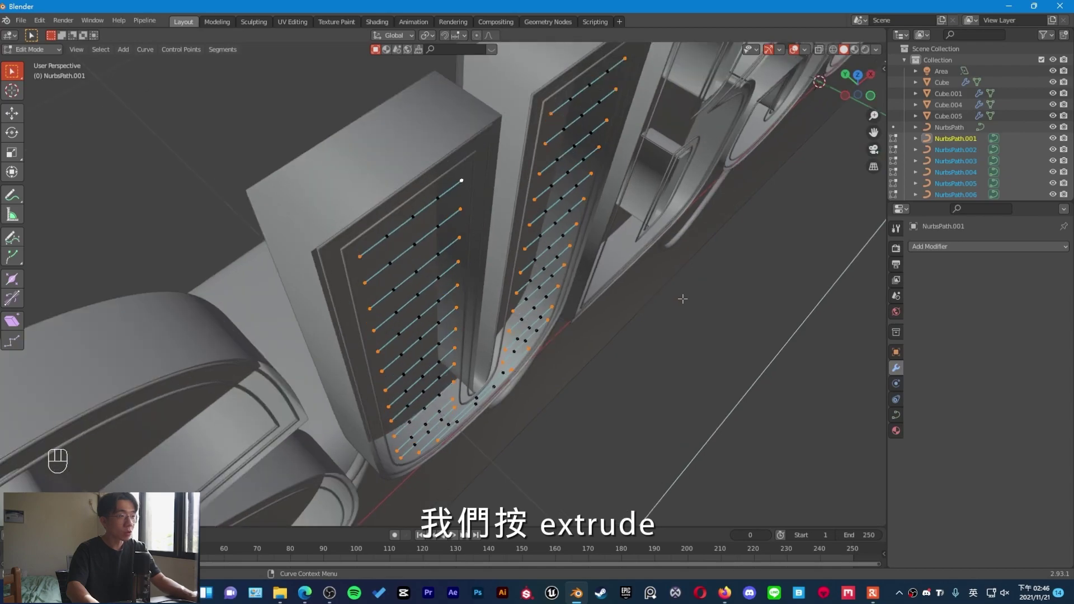
- Extrude the stripe points along Y and join the strips into one curve, NurbsPath.001
{"action": "key", "text": "e"}
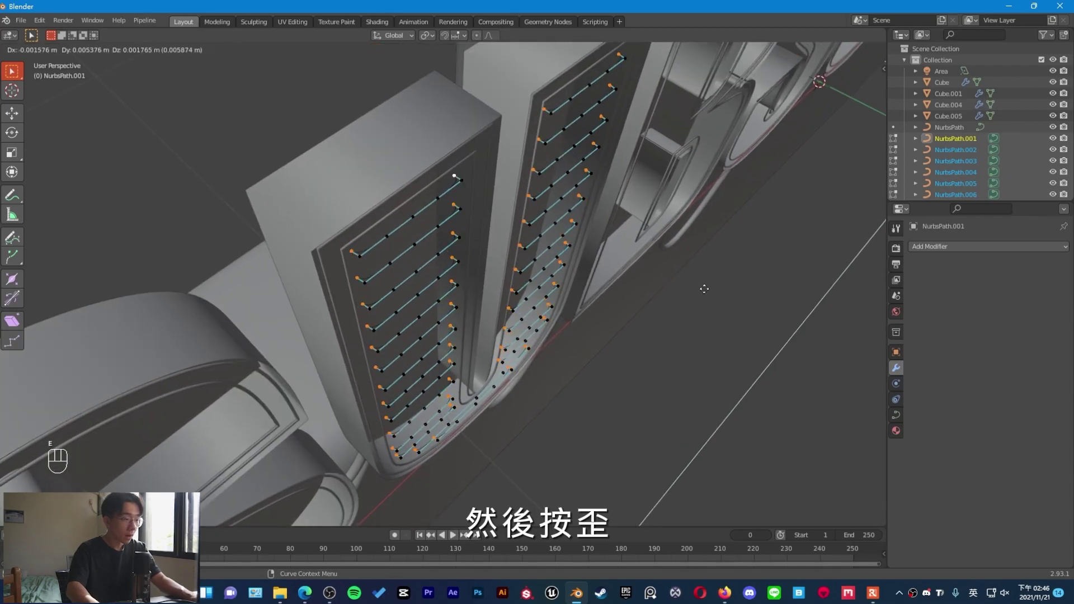
{"action": "key", "text": "y"}
{"action": "key", "text": "Tab"}
{"action": "middle_click", "coordinate": [574, 228]}
{"action": "key", "text": "ctrl+j"}
{"action": "middle_click", "coordinate": [551, 268]}
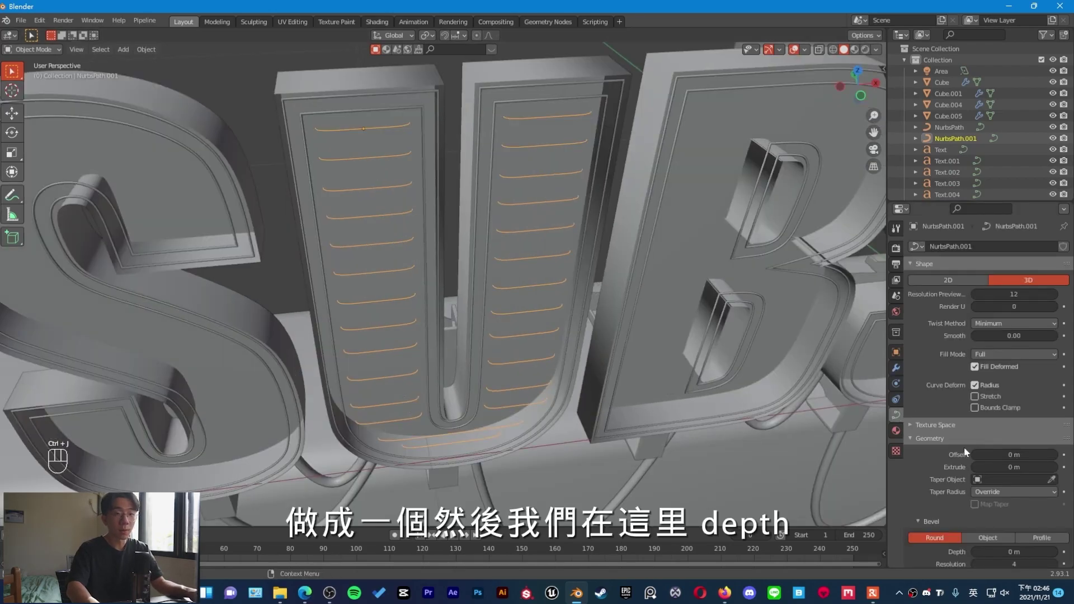
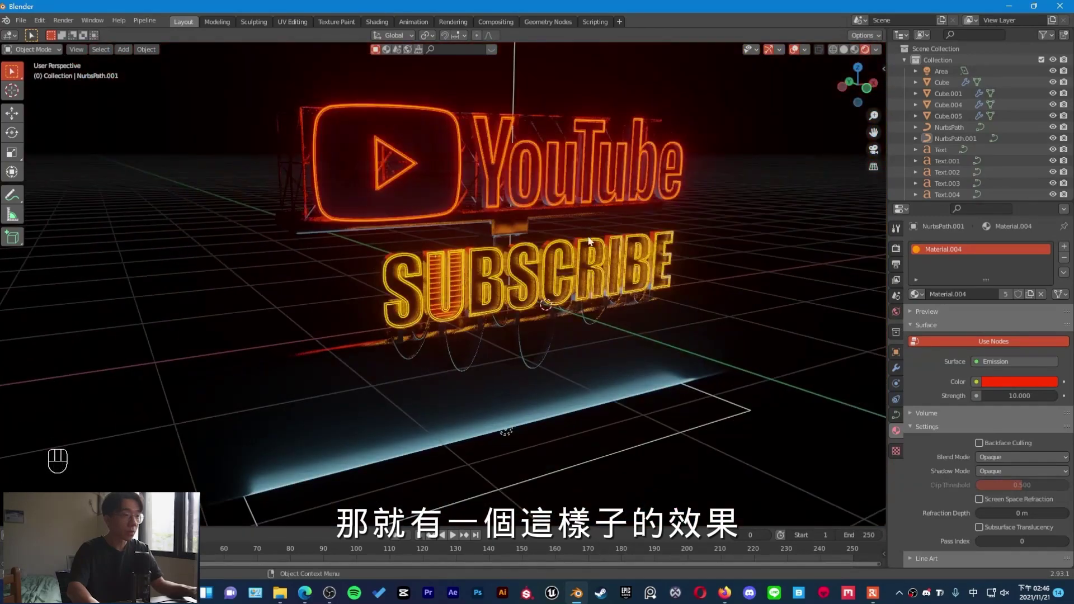
- Split off a Shader Editor showing Material.004's nodes and start the node search for Layer Weight
{"action": "left_click_drag", "start_coordinate": [445, 313], "coordinate": [428, 286]}
{"action": "left_click_drag", "start_coordinate": [443, 272], "coordinate": [513, 263]}
{"action": "left_click_drag", "start_coordinate": [511, 263], "coordinate": [500, 259]}
{"action": "middle_click", "coordinate": [587, 263]}
{"action": "left_click", "coordinate": [604, 265]}
{"action": "left_click", "coordinate": [634, 157]}
{"action": "key", "text": "n"}
{"action": "middle_click", "coordinate": [701, 355]}
{"action": "key", "text": "shift+a"}
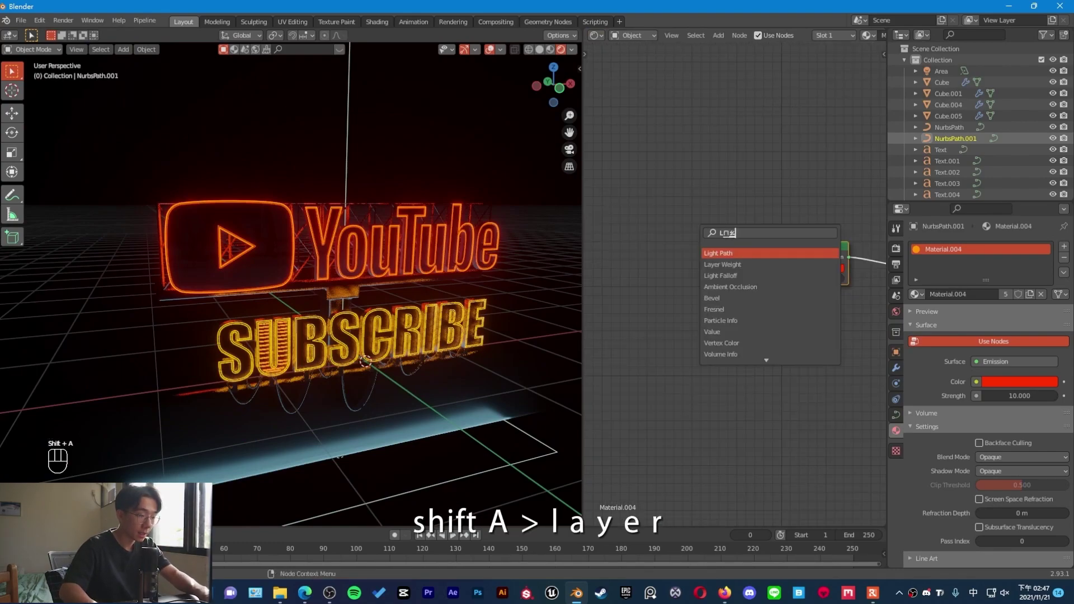
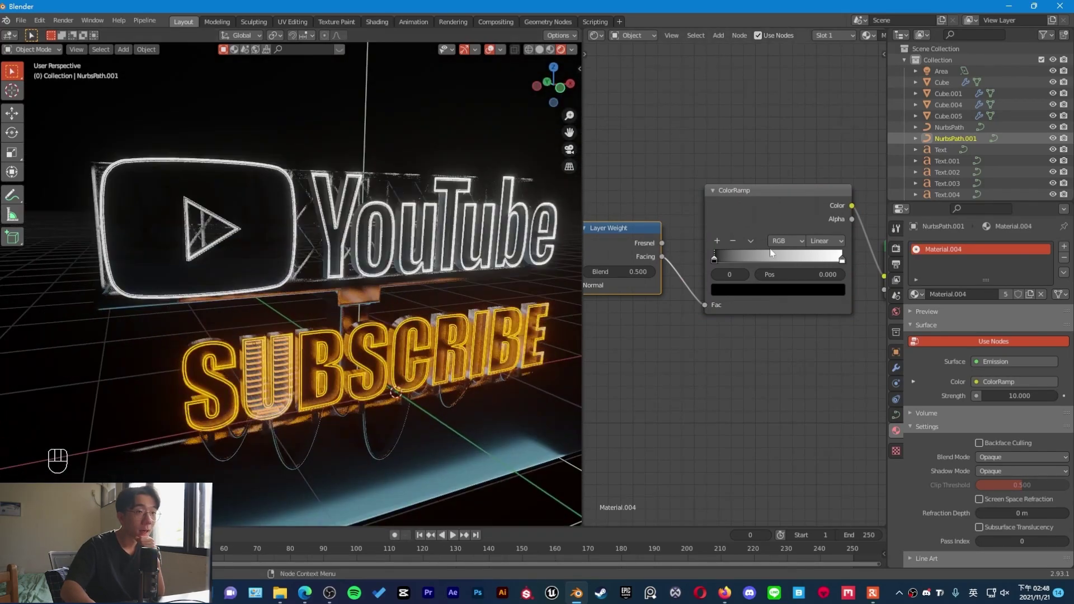
- Set the ramp's first stop to orange blending into red, with the stop at 0.336
{"action": "left_click", "coordinate": [836, 295]}
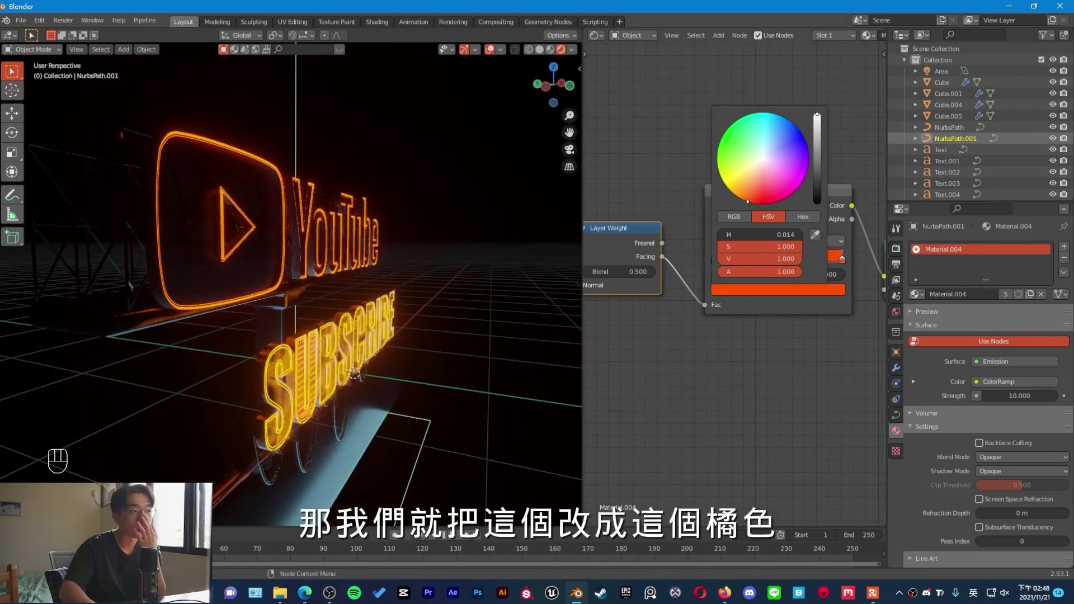
{"action": "left_click", "coordinate": [717, 259]}
{"action": "left_click", "coordinate": [743, 296]}
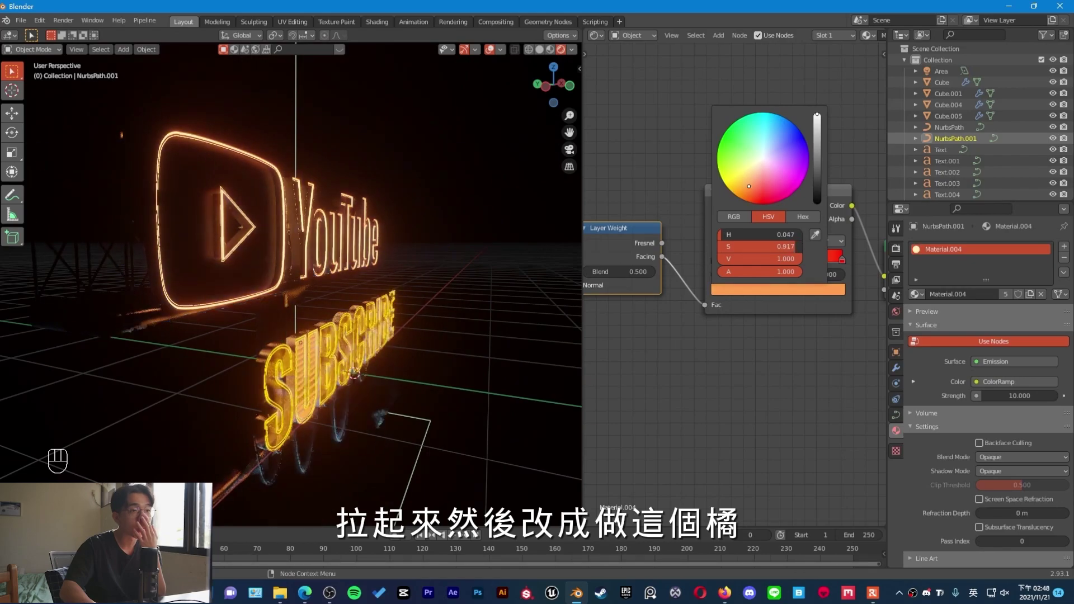
{"action": "left_click_drag", "start_coordinate": [840, 262], "coordinate": [485, 268]}
{"action": "left_click_drag", "start_coordinate": [416, 319], "coordinate": [411, 308]}
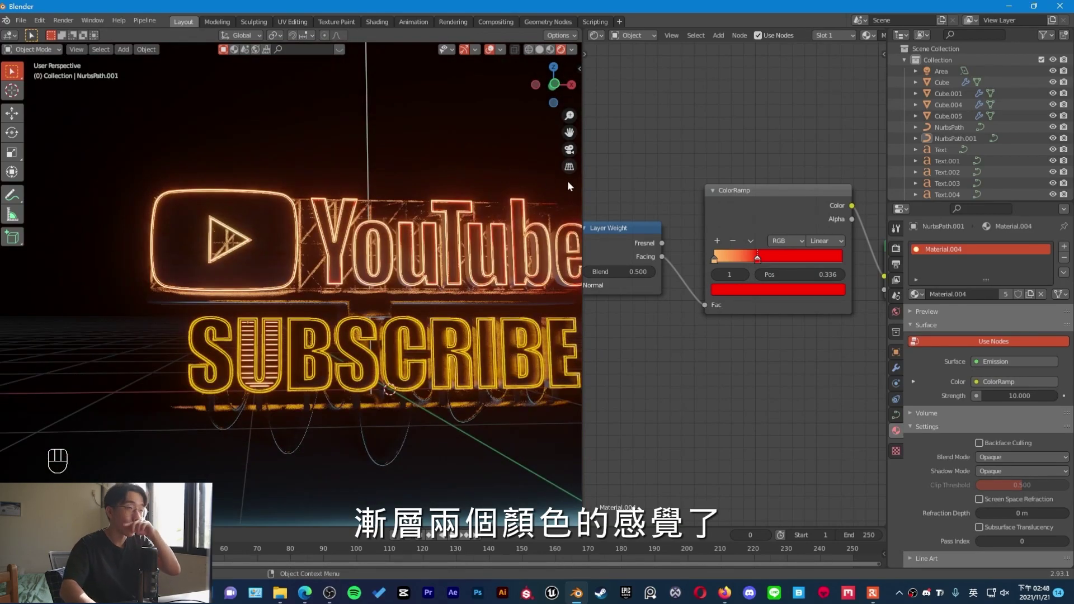
- Select Text.001 and show its Font panel with Impact as the regular typeface
{"action": "left_click_drag", "start_coordinate": [420, 304], "coordinate": [458, 289]}
{"action": "middle_click", "coordinate": [474, 275]}
{"action": "middle_click", "coordinate": [459, 300]}
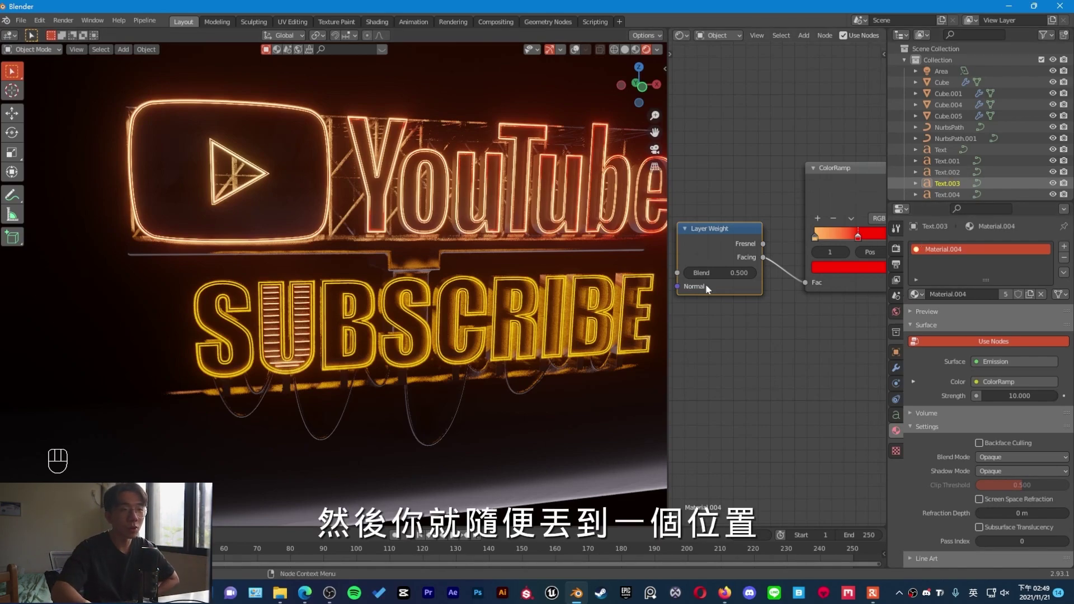
{"action": "left_click", "coordinate": [577, 287]}
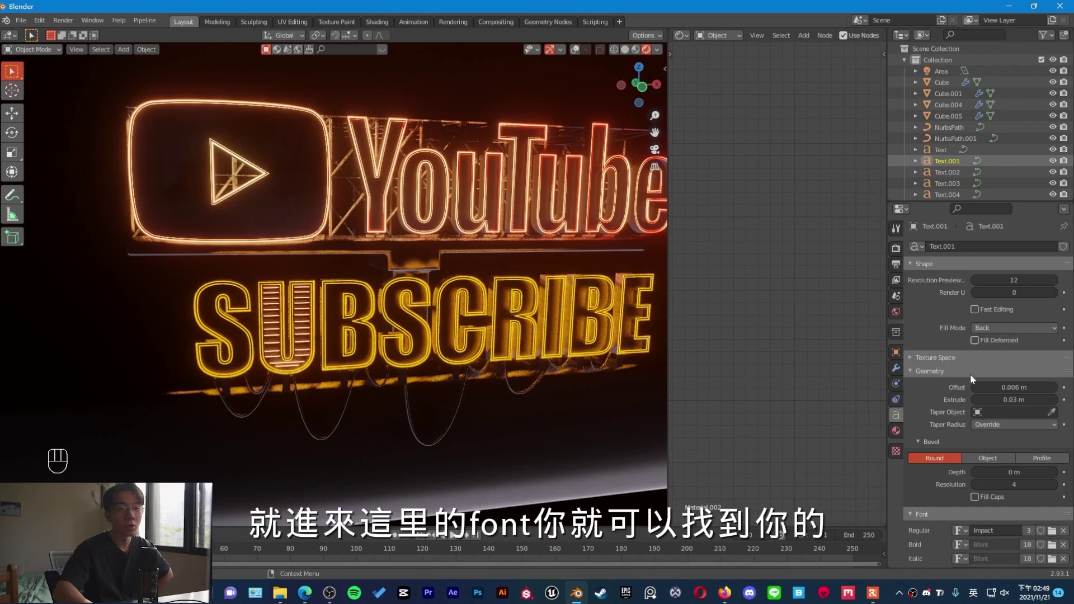